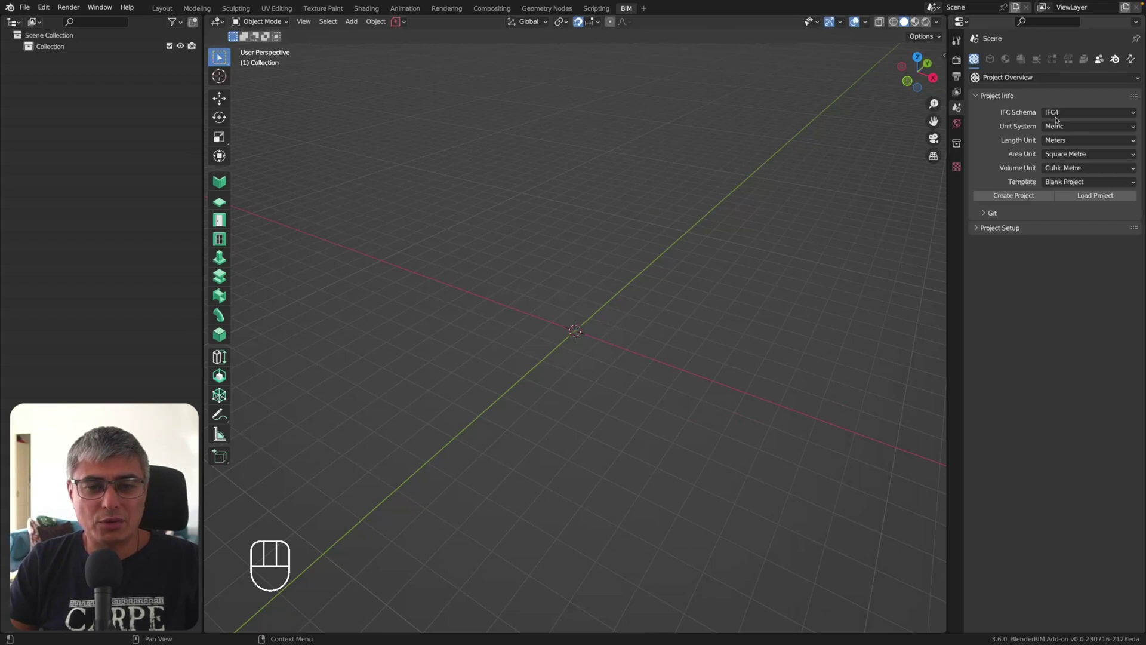
Switch to drawing walls while the viewport still reports 'No IFC Project'.
{"action": "left_click_drag", "start_coordinate": [1064, 183], "coordinate": [834, 196]}
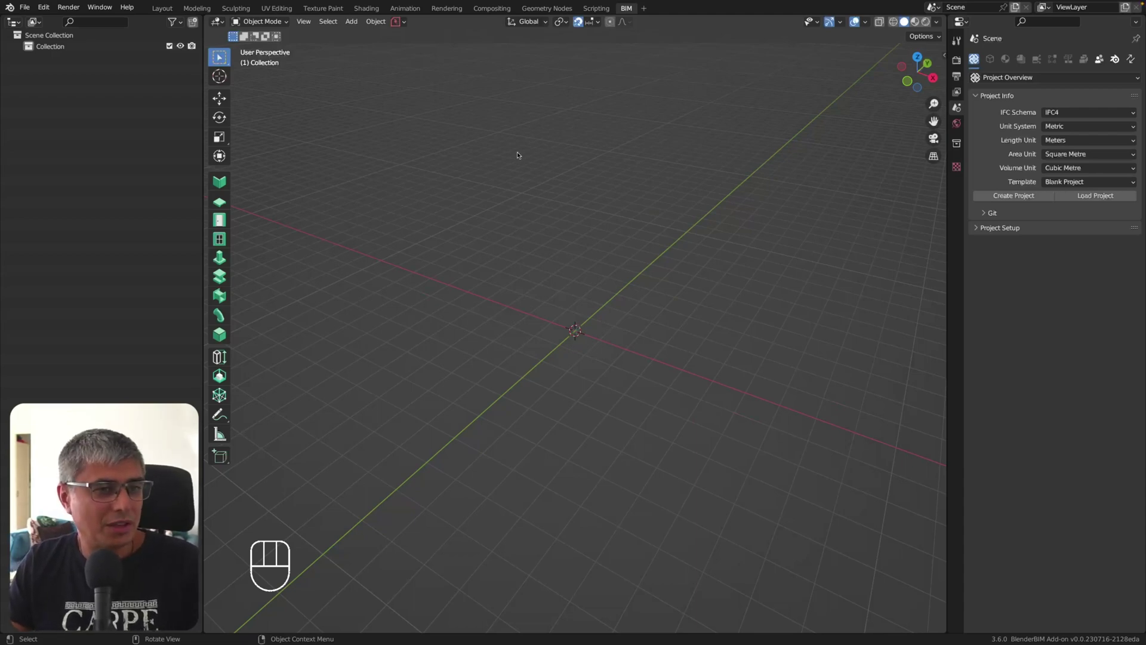
{"action": "left_click", "coordinate": [225, 179]}
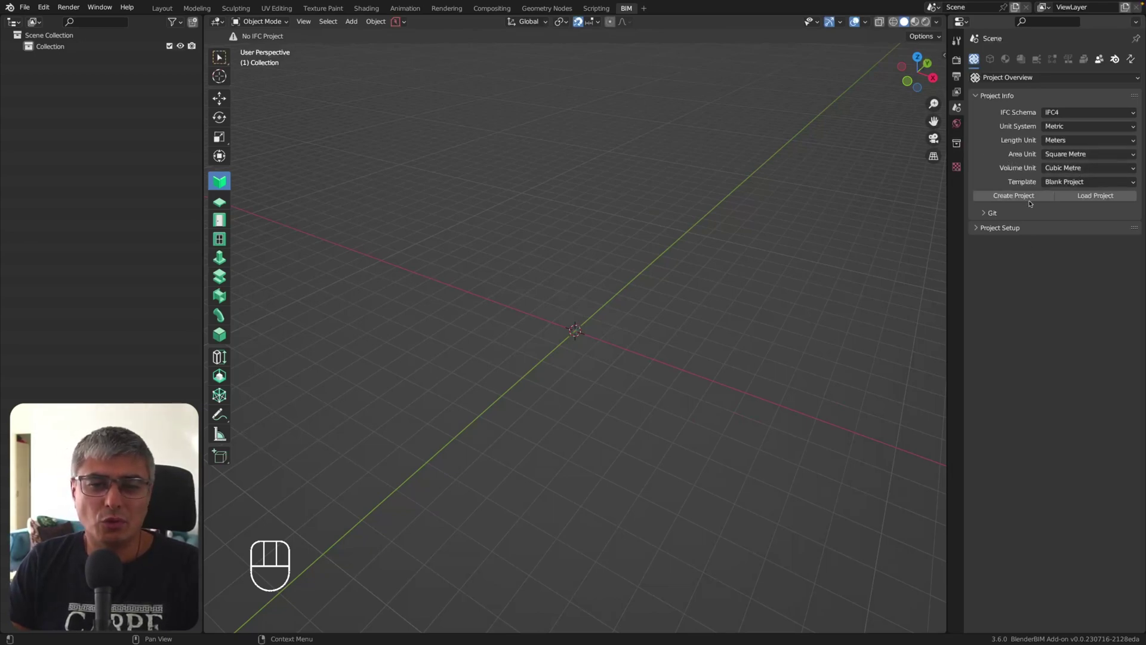
Create the IFC4 metric blank project with My Site, My Building and My Storey.
{"action": "left_click_drag", "start_coordinate": [1116, 189], "coordinate": [1029, 322]}
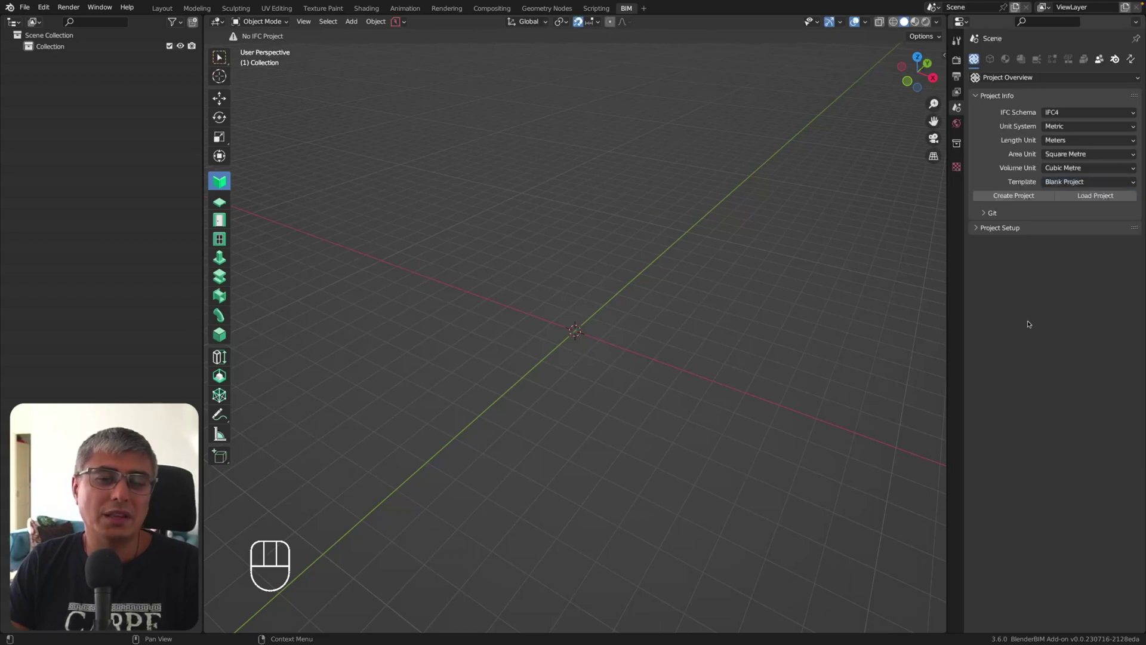
{"action": "left_click", "coordinate": [1029, 323]}
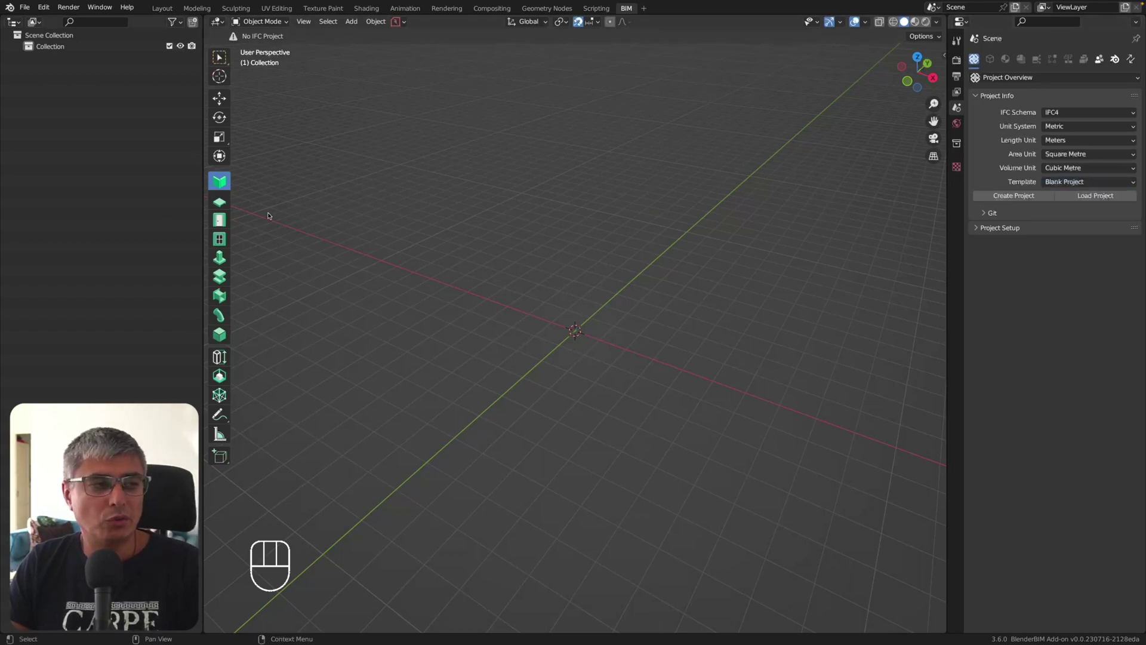
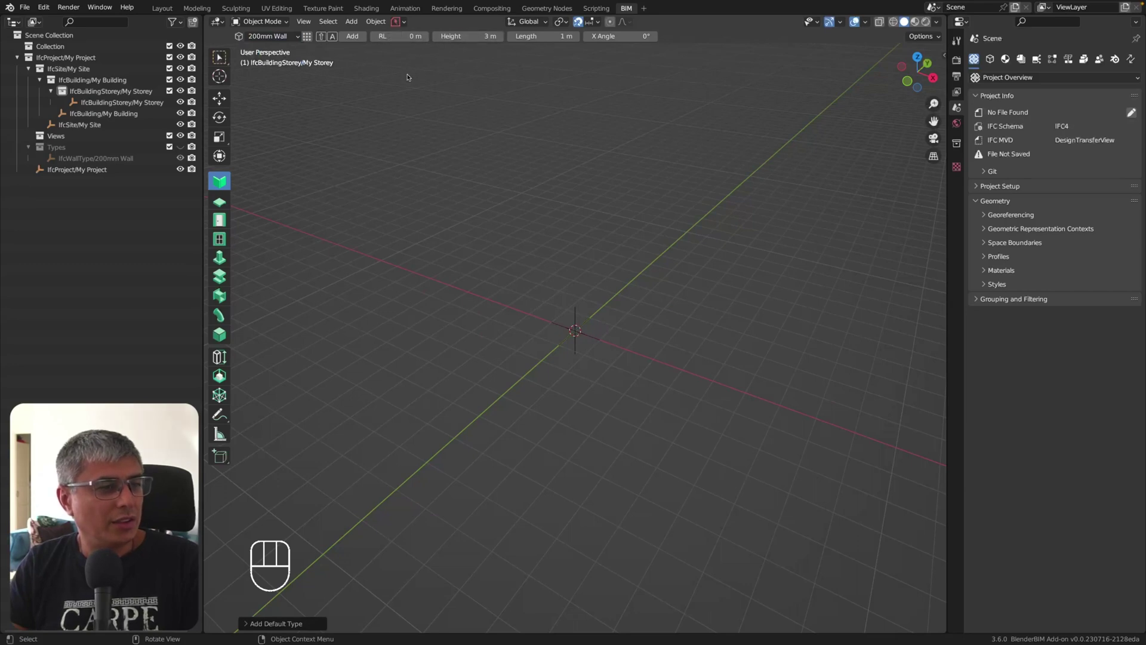
Set the new 200mm Wall to 4 m length and 3 m height in the wall tool header.
{"action": "left_click", "coordinate": [409, 80]}
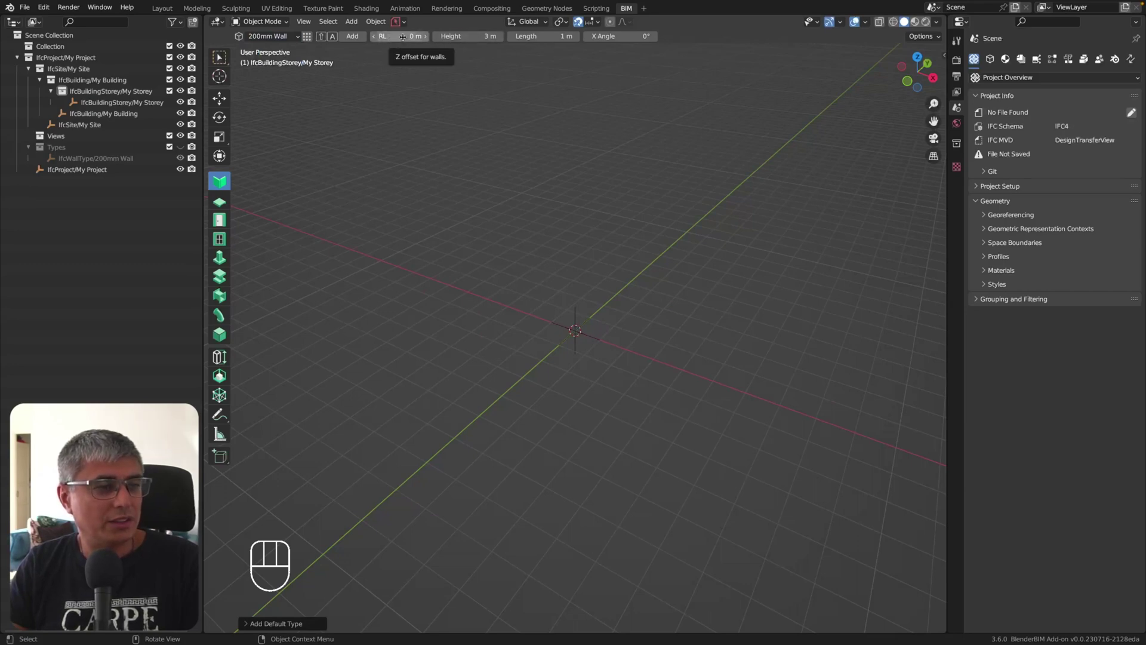
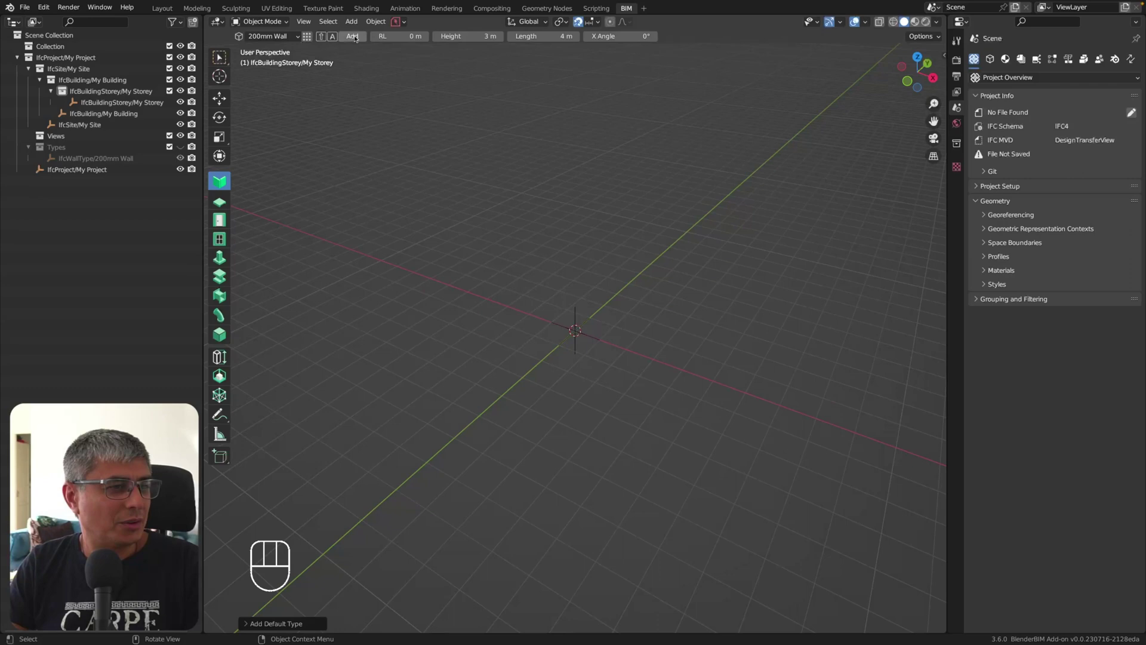
{"action": "left_click_drag", "start_coordinate": [687, 313], "coordinate": [668, 312]}
{"action": "left_click_drag", "start_coordinate": [671, 312], "coordinate": [674, 309]}
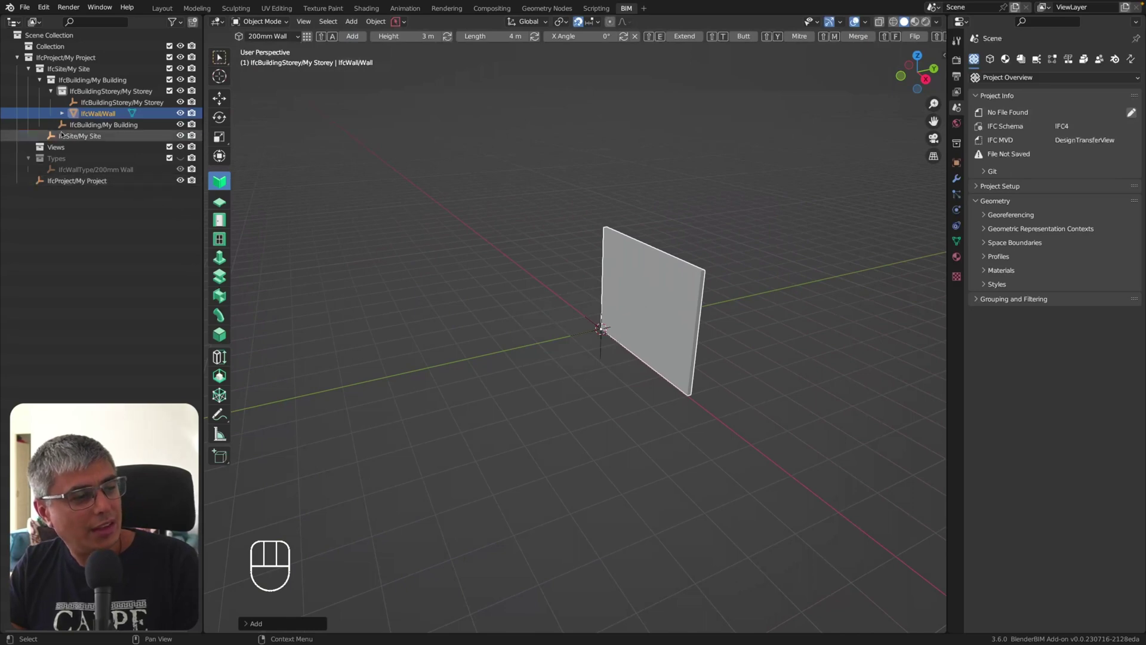
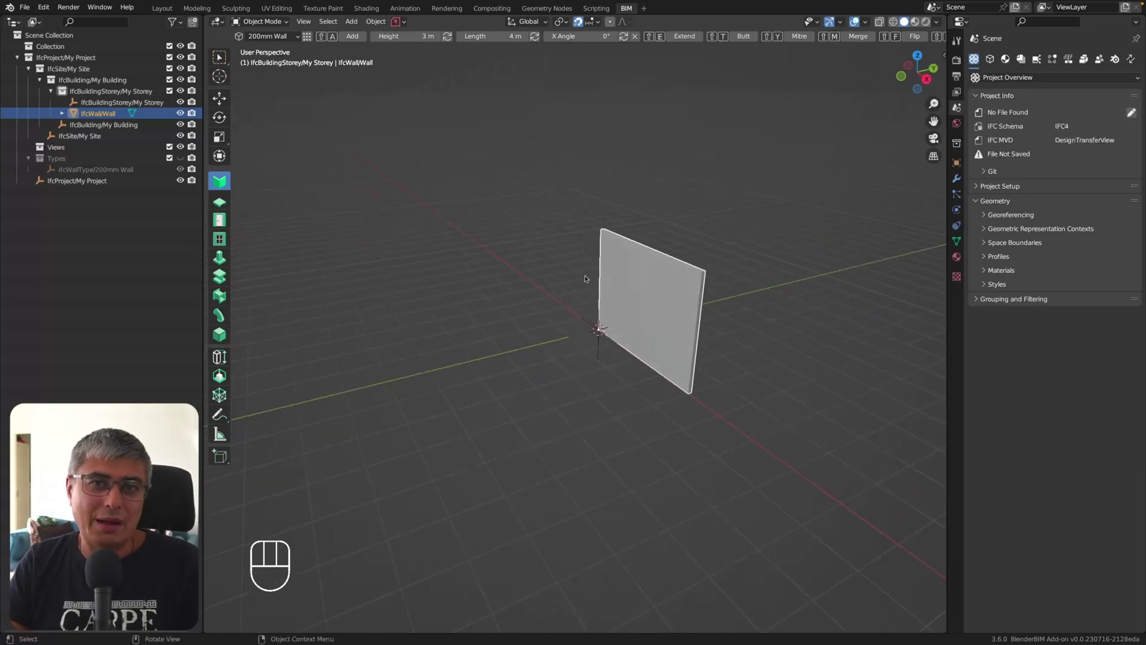
{"action": "middle_click", "coordinate": [598, 247]}
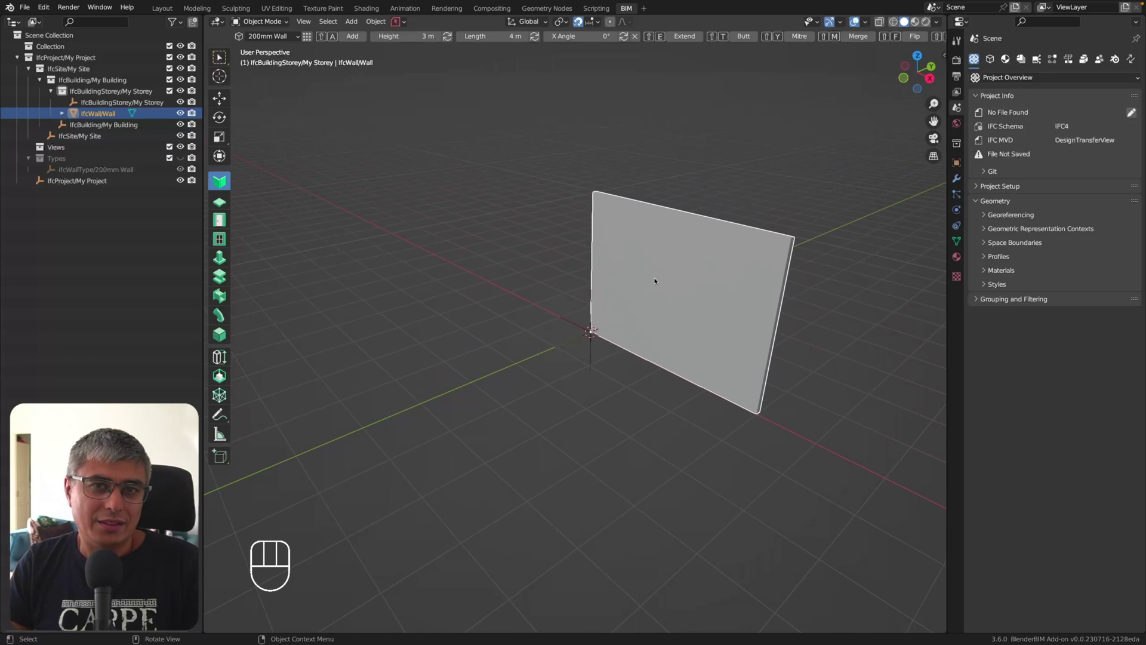
{"action": "left_click_drag", "start_coordinate": [655, 275], "coordinate": [641, 284]}
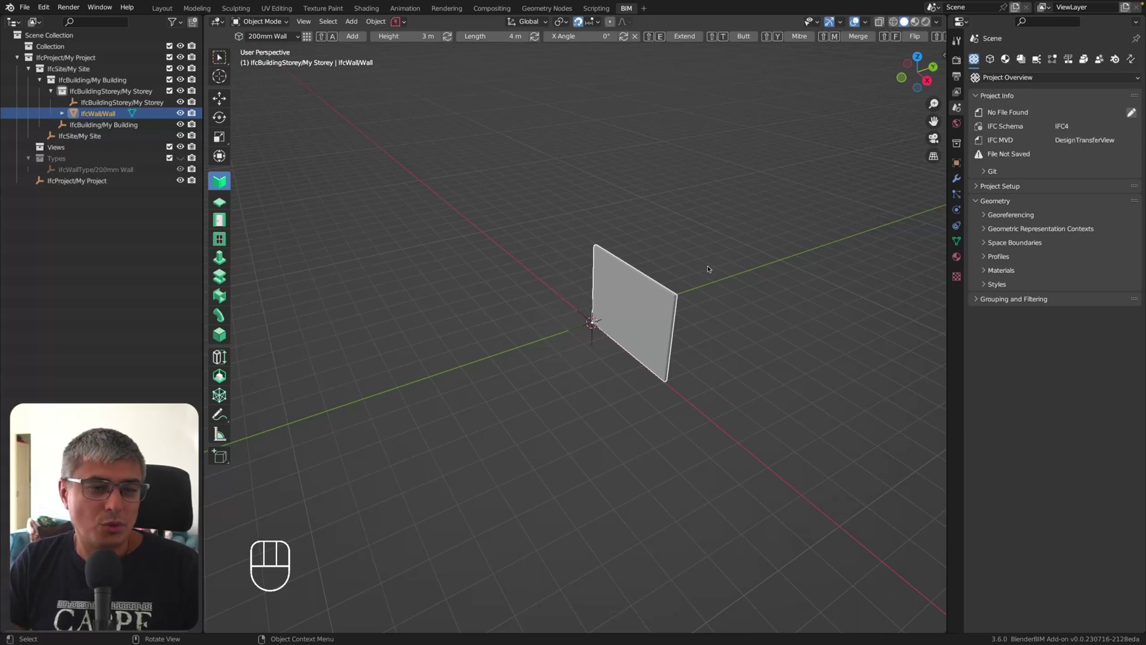
{"action": "middle_click", "coordinate": [695, 233]}
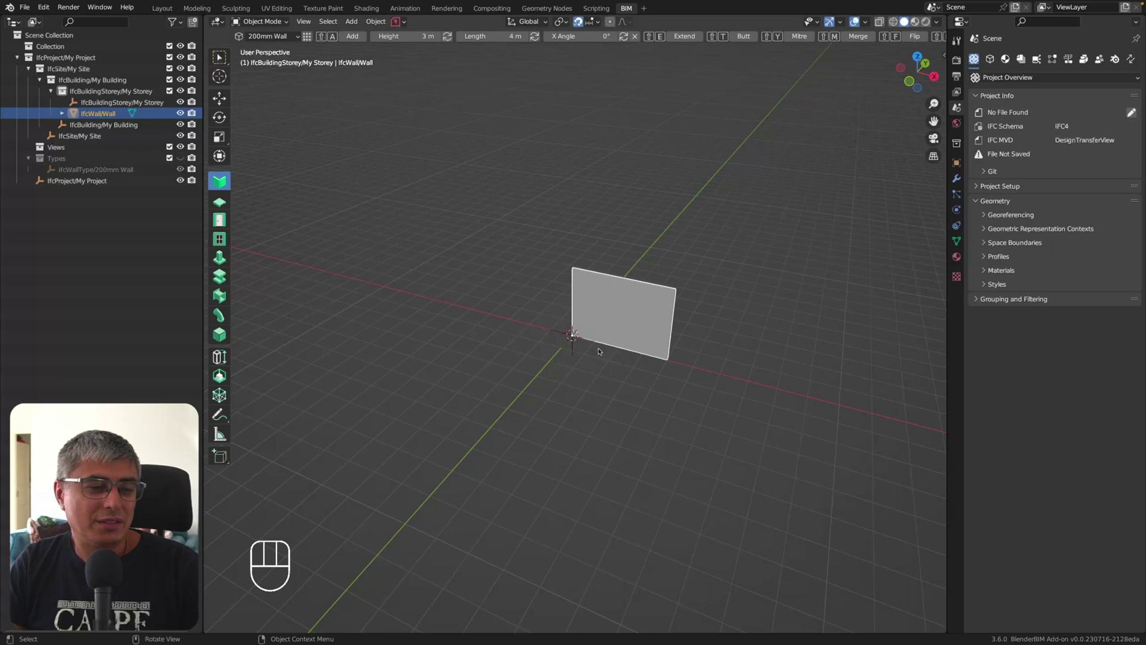
Flip the wall to the other side of its axis line.
{"action": "left_click_drag", "start_coordinate": [566, 328], "coordinate": [677, 326]}
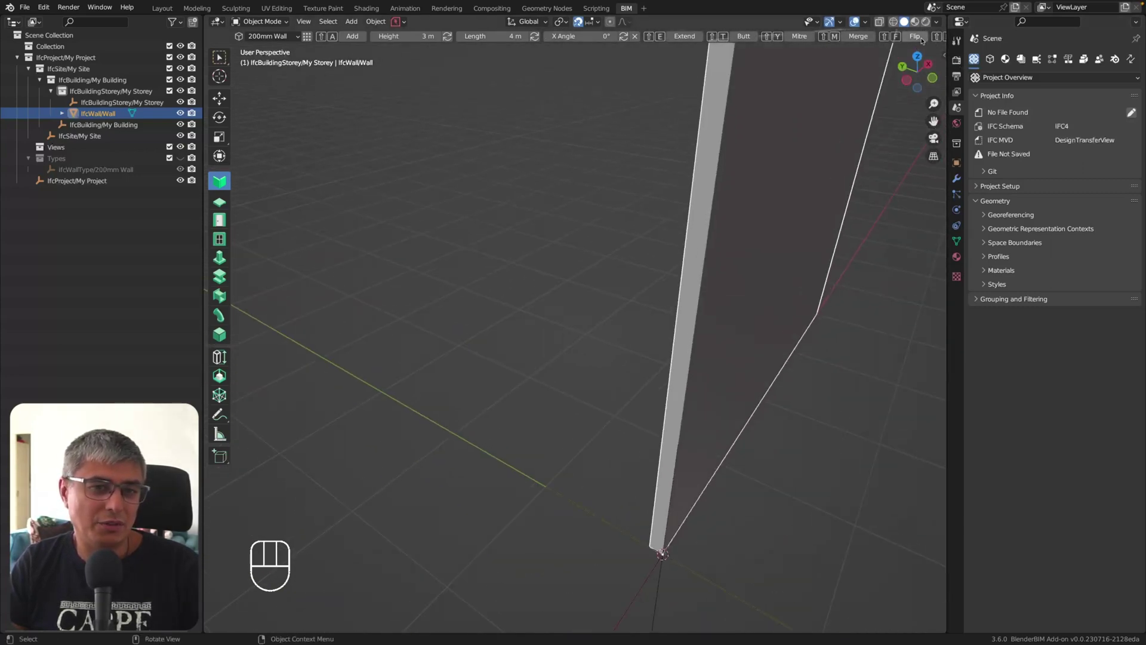
{"action": "left_click", "coordinate": [924, 41]}
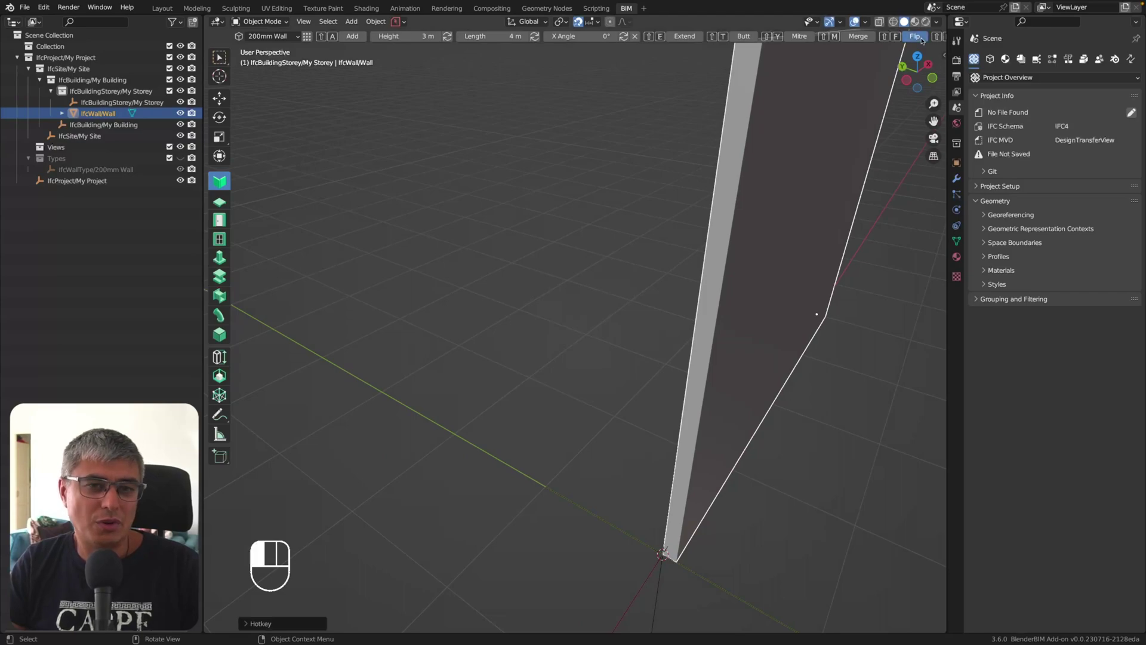
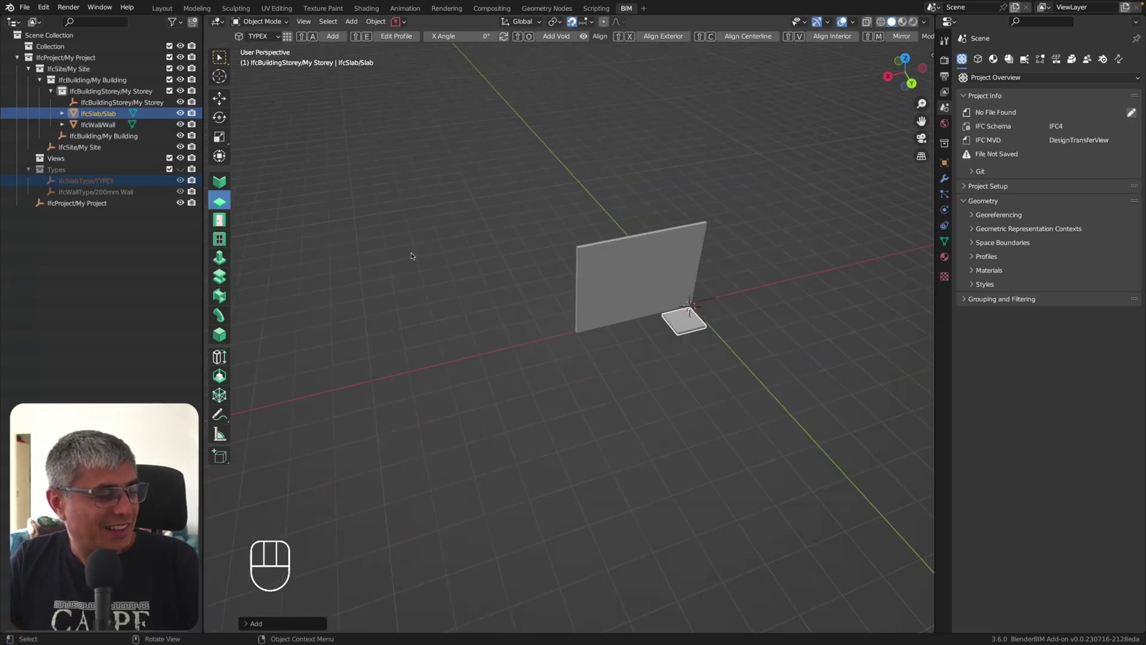
Recentre on the wall and slab and set the 3D cursor on the wall.
{"action": "left_click_drag", "start_coordinate": [435, 249], "coordinate": [479, 256]}
{"action": "left_click_drag", "start_coordinate": [556, 262], "coordinate": [557, 262]}
{"action": "left_click_drag", "start_coordinate": [675, 279], "coordinate": [650, 272]}
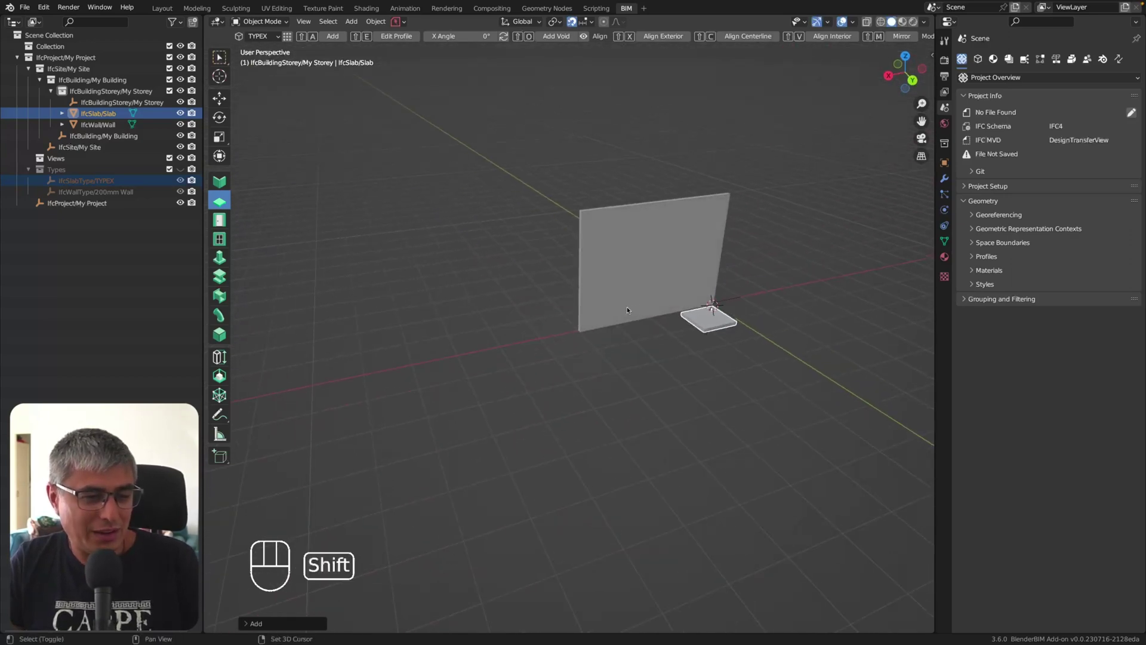
{"action": "right_click", "coordinate": [646, 251]}
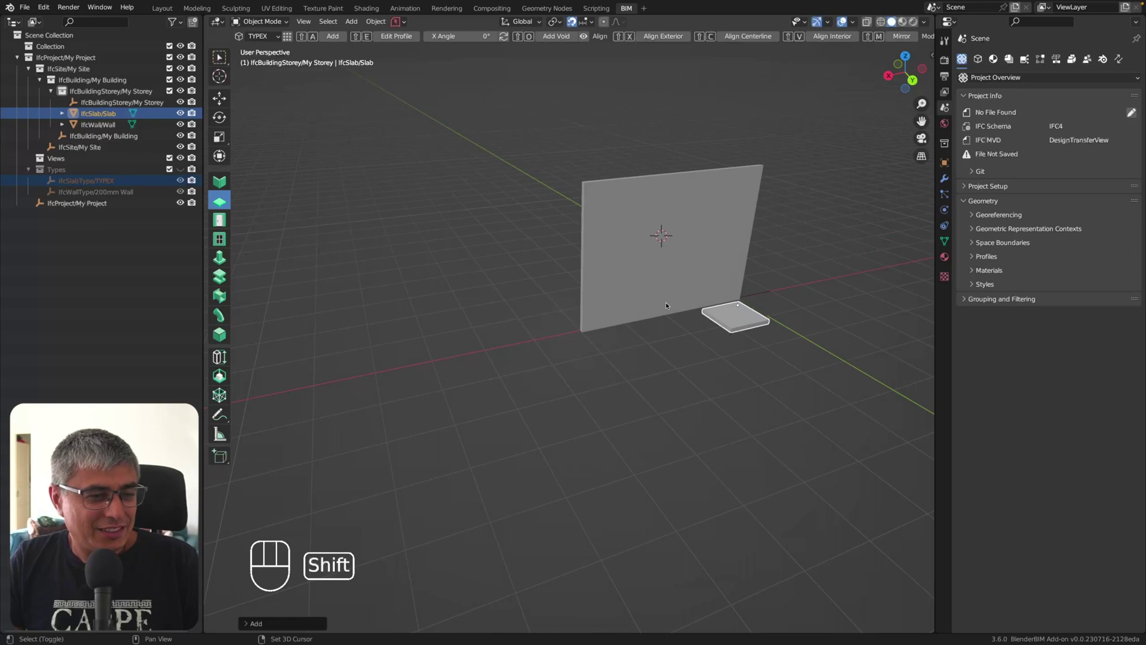
Switch to placing doors, which reports that no door type exists yet.
{"action": "left_click_drag", "start_coordinate": [614, 309], "coordinate": [661, 265]}
{"action": "left_click_drag", "start_coordinate": [660, 256], "coordinate": [850, 265]}
{"action": "left_click", "coordinate": [819, 349]}
{"action": "left_click_drag", "start_coordinate": [823, 352], "coordinate": [632, 349]}
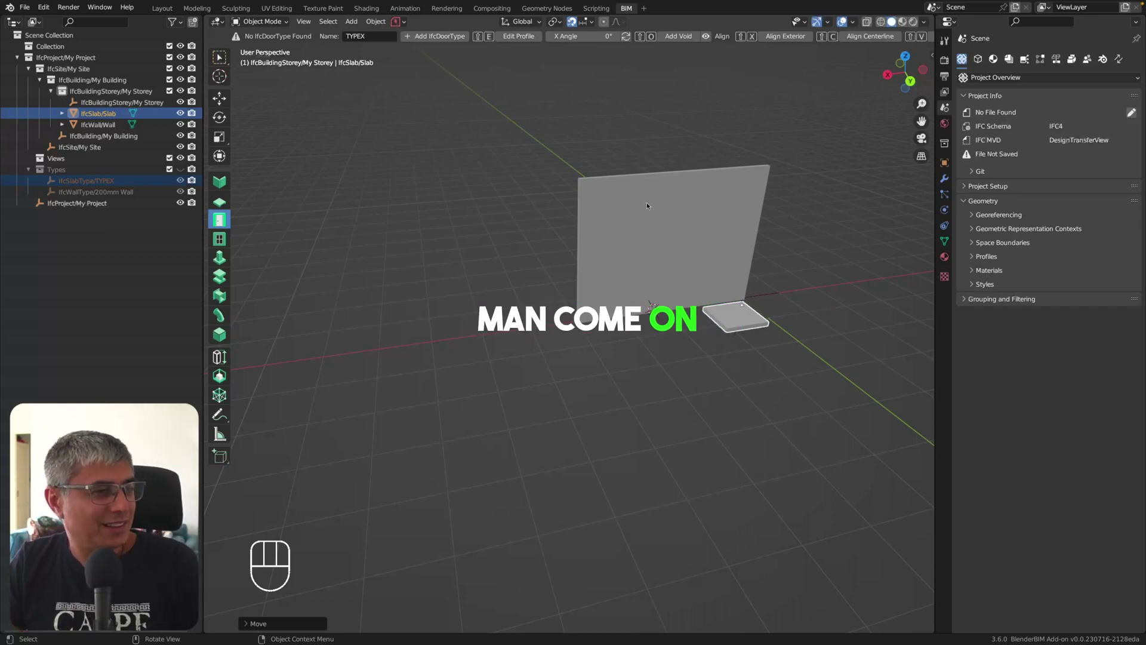
Add a new IfcDoorType named TYPEX to the project's Types.
{"action": "left_click_drag", "start_coordinate": [684, 150], "coordinate": [650, 150]}
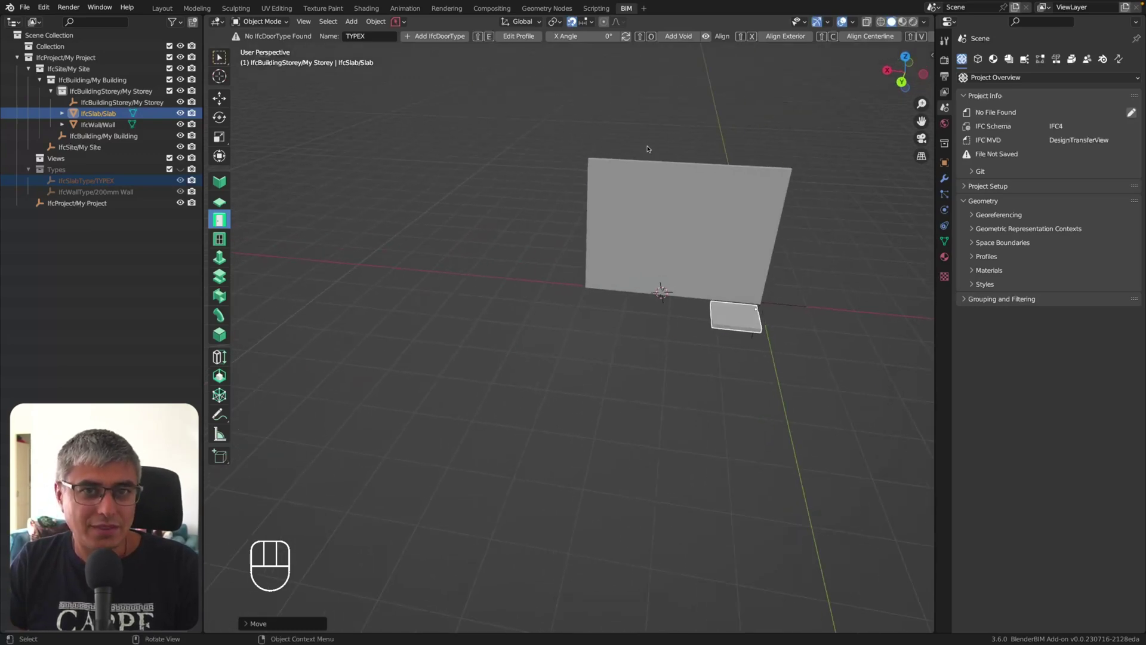
{"action": "left_click_drag", "start_coordinate": [548, 203], "coordinate": [590, 200]}
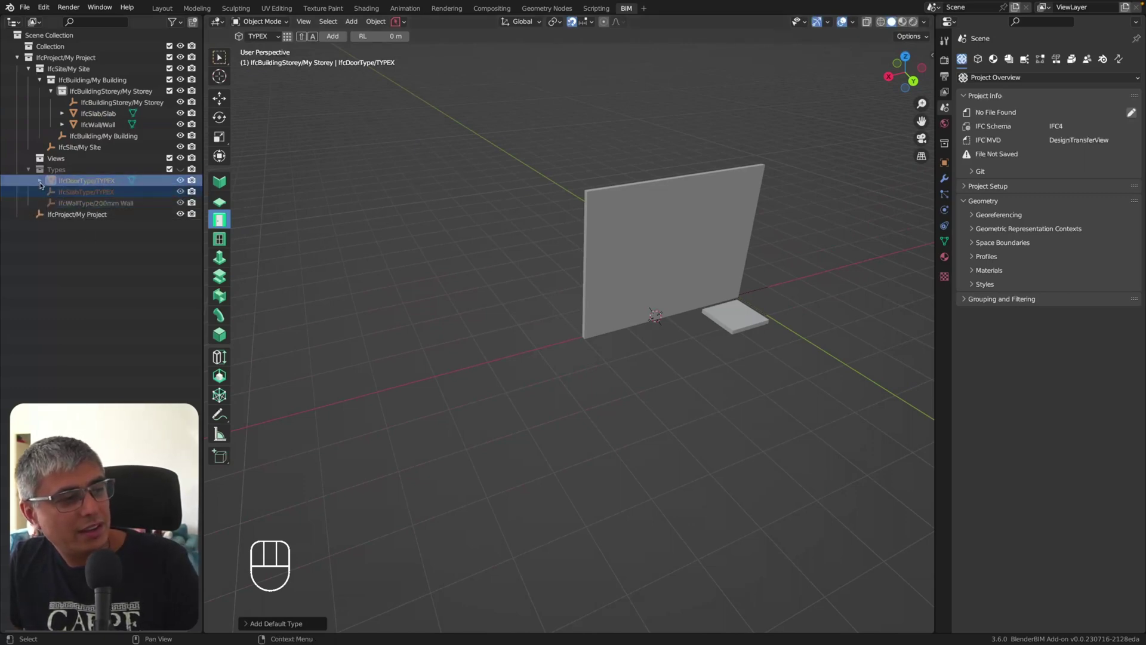
{"action": "left_click", "coordinate": [42, 183]}
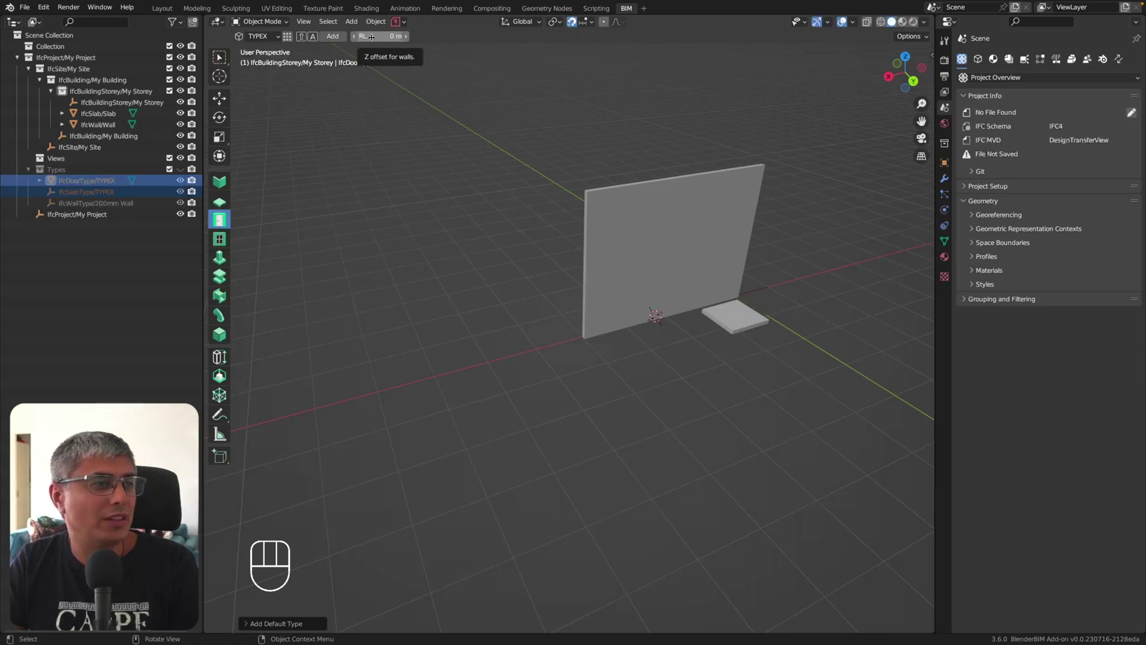
Insert a TYPEX door into the wall, listed as IfcDoor/Door under My Storey.
{"action": "left_click", "coordinate": [343, 41]}
{"action": "left_click_drag", "start_coordinate": [627, 234], "coordinate": [837, 221]}
{"action": "left_click_drag", "start_coordinate": [671, 235], "coordinate": [600, 242]}
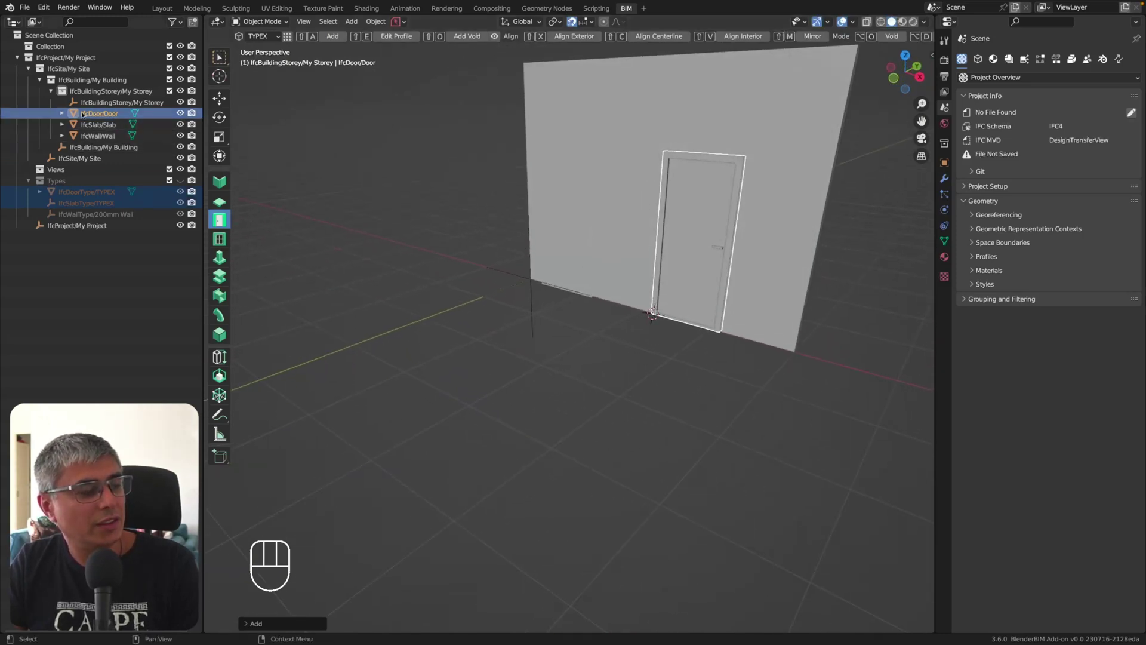
{"action": "left_click_drag", "start_coordinate": [747, 258], "coordinate": [677, 264]}
Select the wall and turn the view to face it for the window.
{"action": "left_click", "coordinate": [629, 223]}
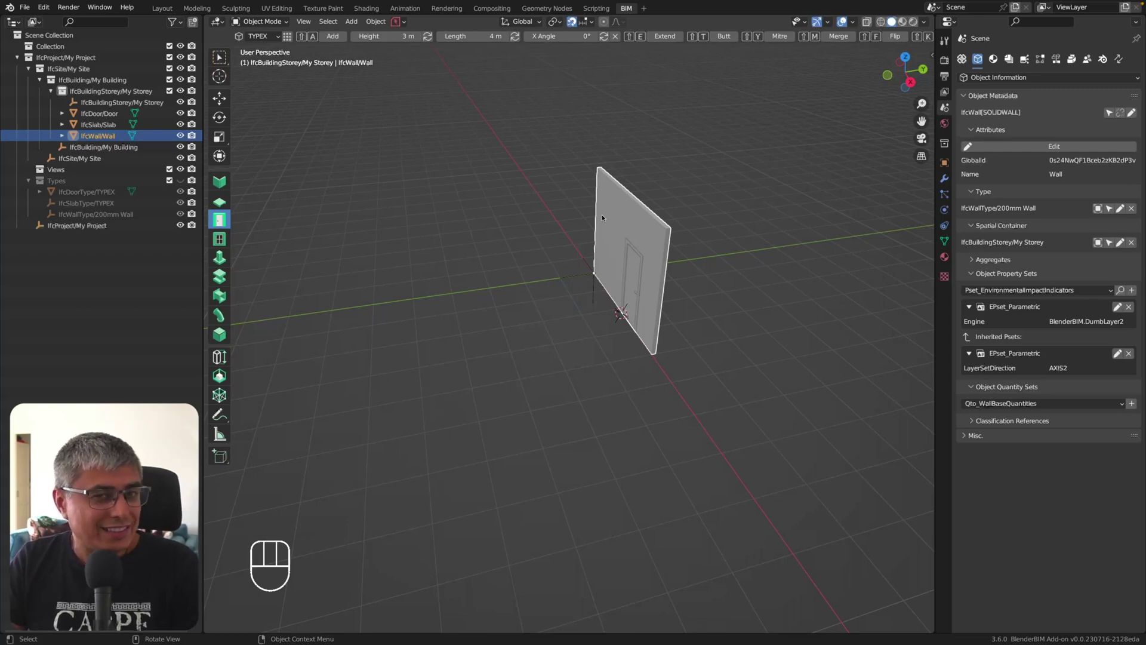
{"action": "left_click_drag", "start_coordinate": [543, 266], "coordinate": [577, 219]}
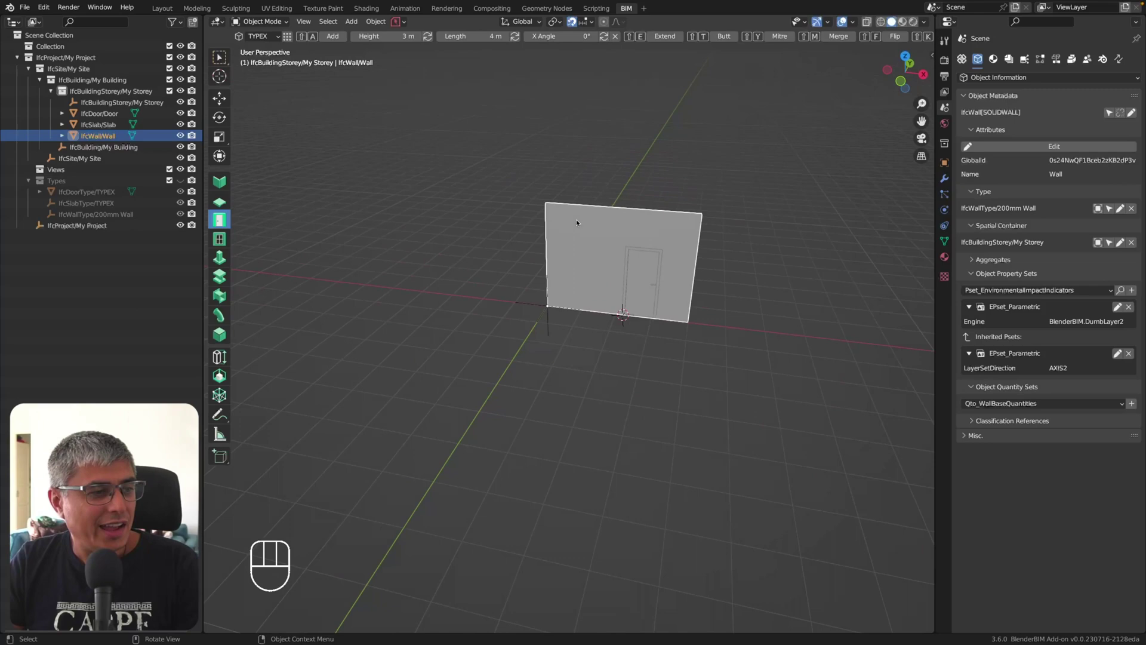
{"action": "middle_click", "coordinate": [586, 203]}
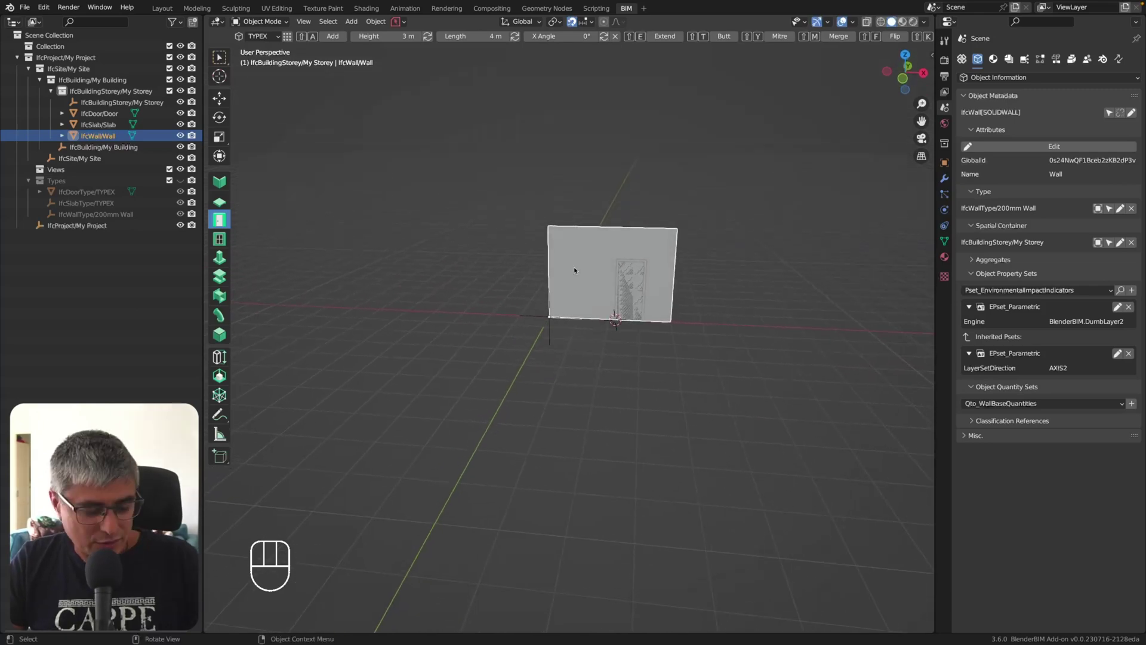
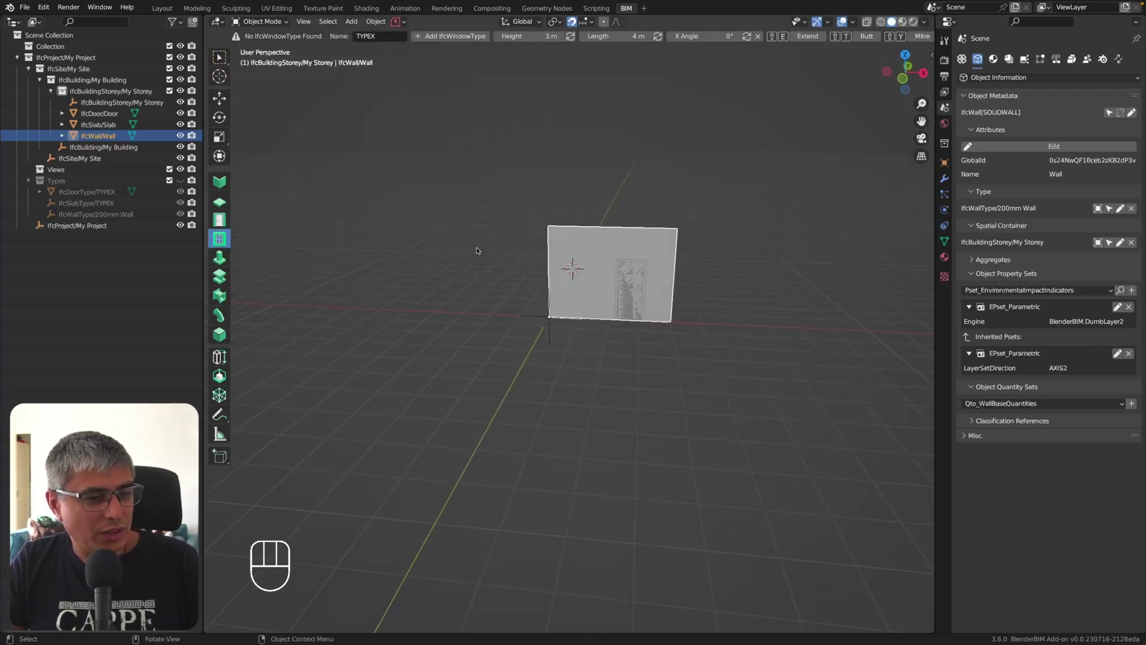
Create window type TYPEX and move the 0.6 m by 0.9 m window beside the door.
{"action": "left_click", "coordinate": [450, 41]}
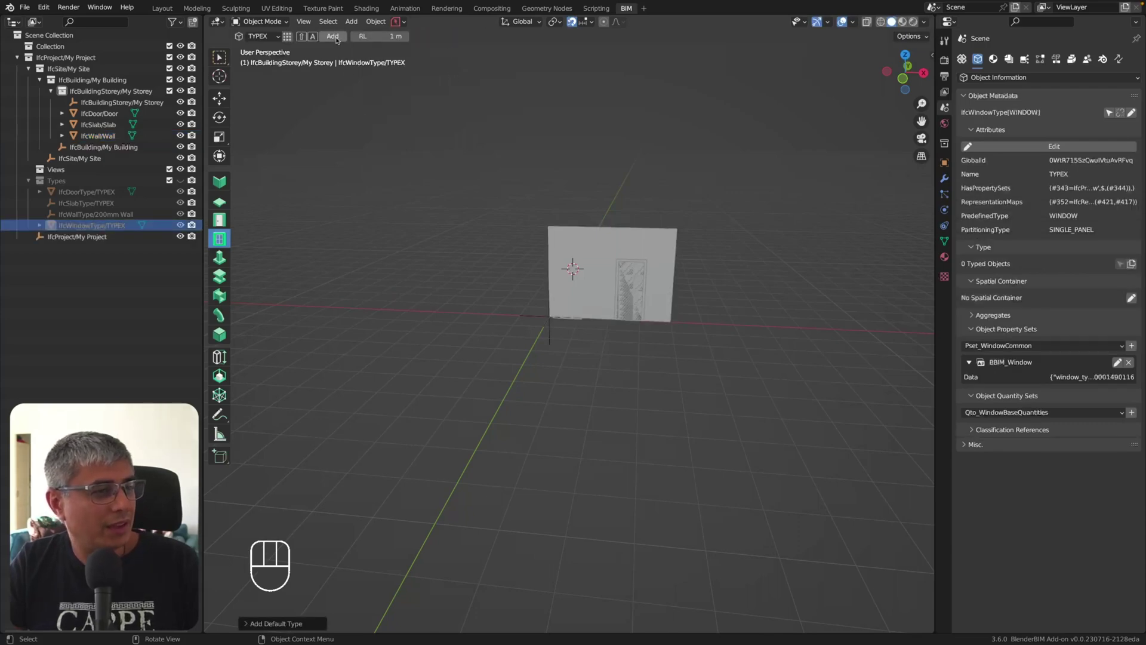
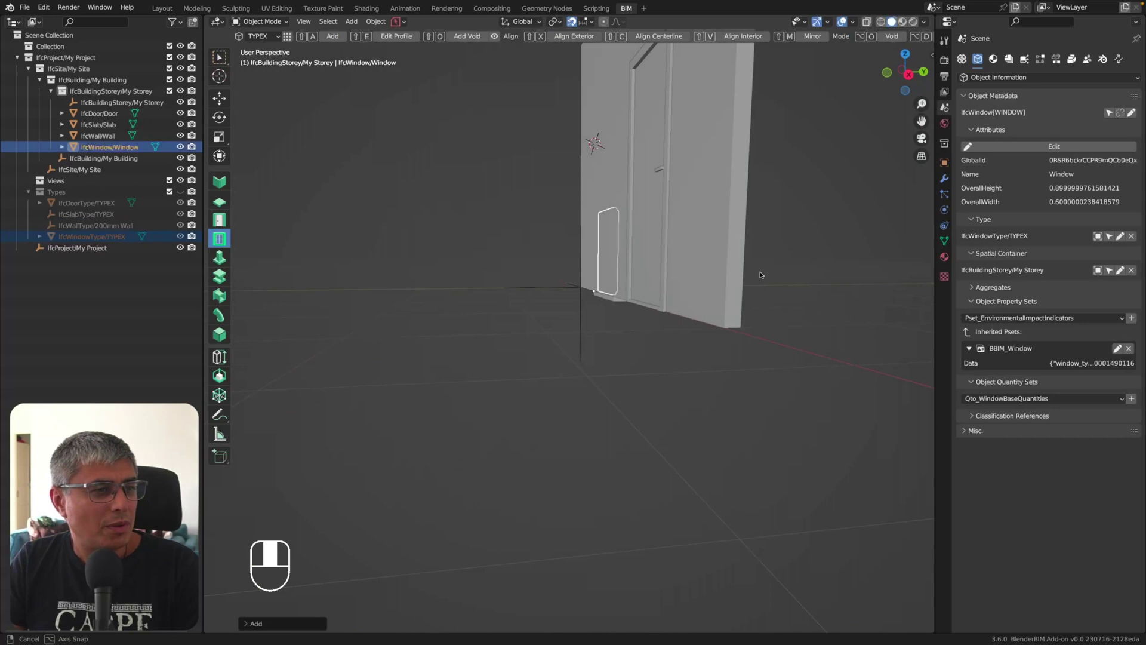
{"action": "middle_click", "coordinate": [751, 280]}
{"action": "left_click_drag", "start_coordinate": [625, 284], "coordinate": [675, 287]}
{"action": "key", "text": "g"}
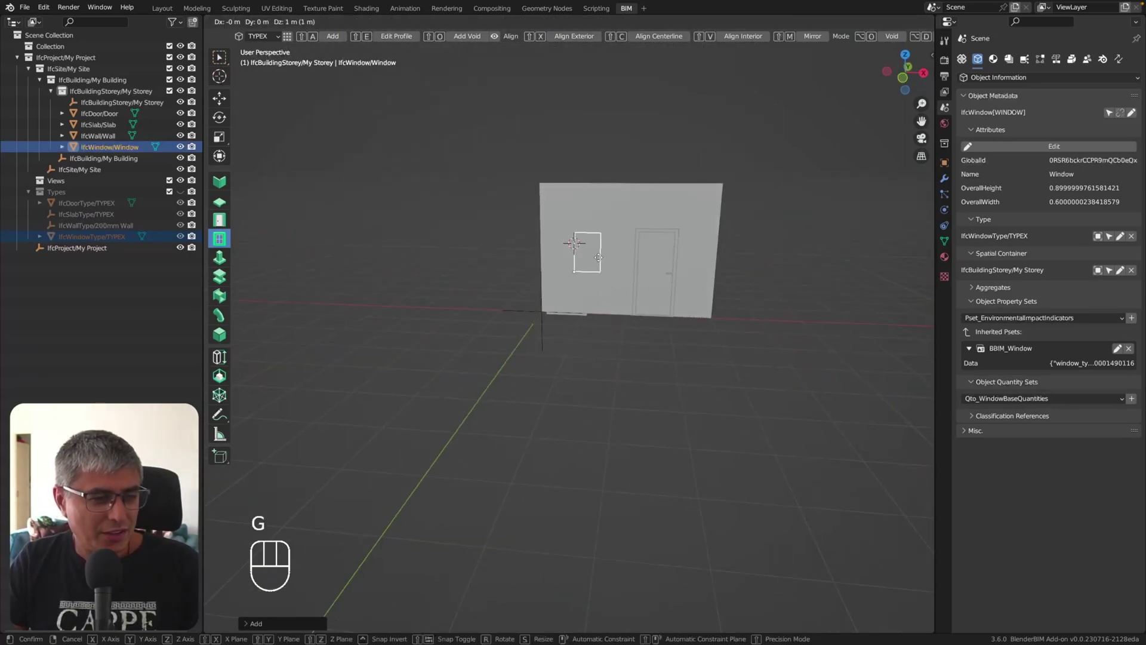
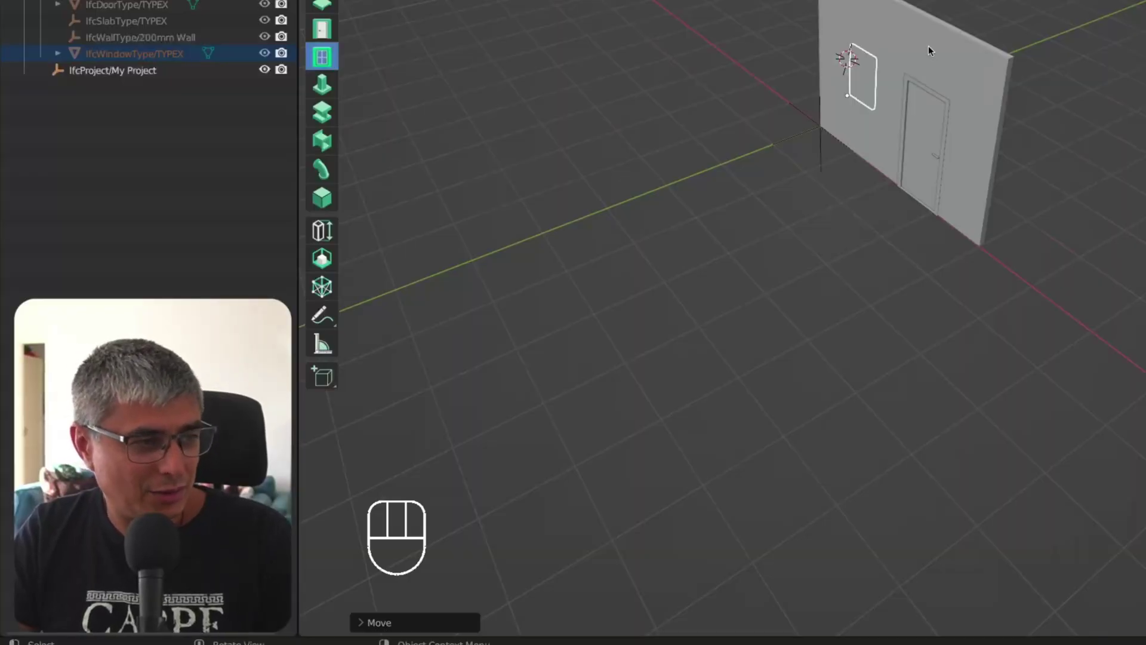
{"action": "left_click", "coordinate": [481, 357]}
{"action": "left_click_drag", "start_coordinate": [222, 262], "coordinate": [255, 279]}
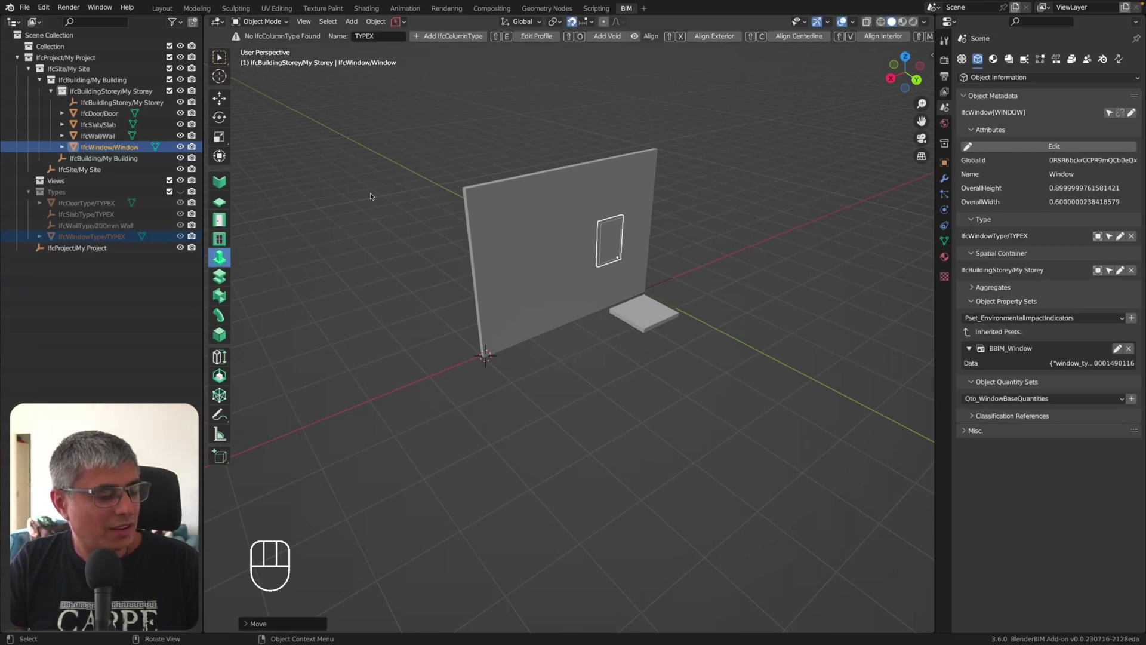
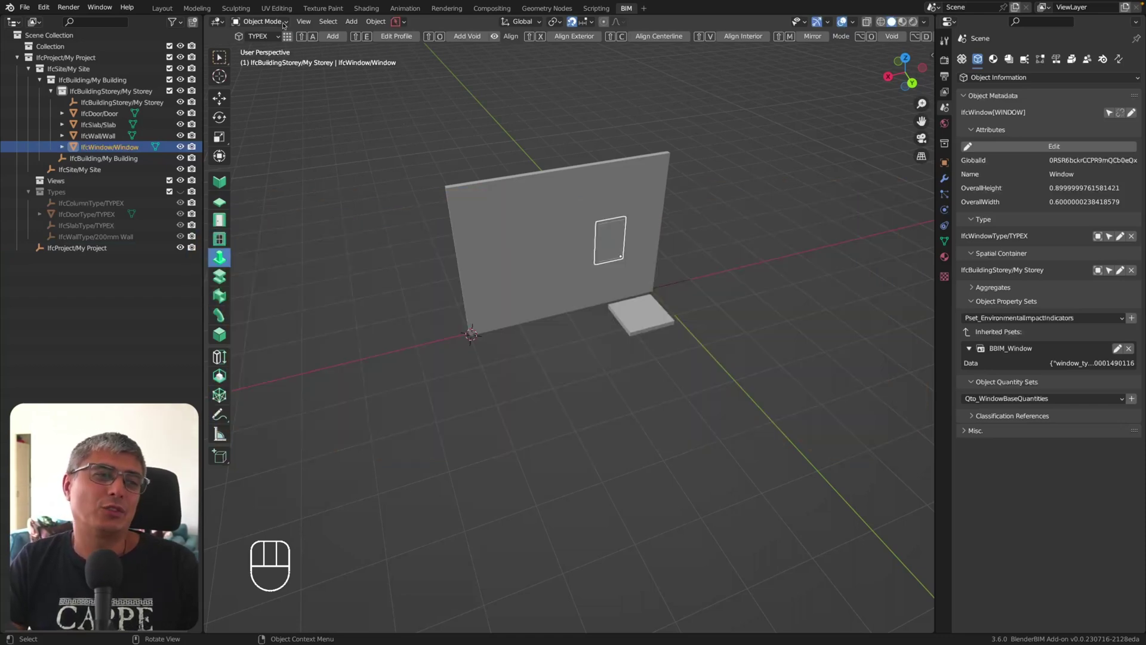
Add an IfcColumnType named TYPEX and place a column at the wall's end.
{"action": "left_click", "coordinate": [288, 26]}
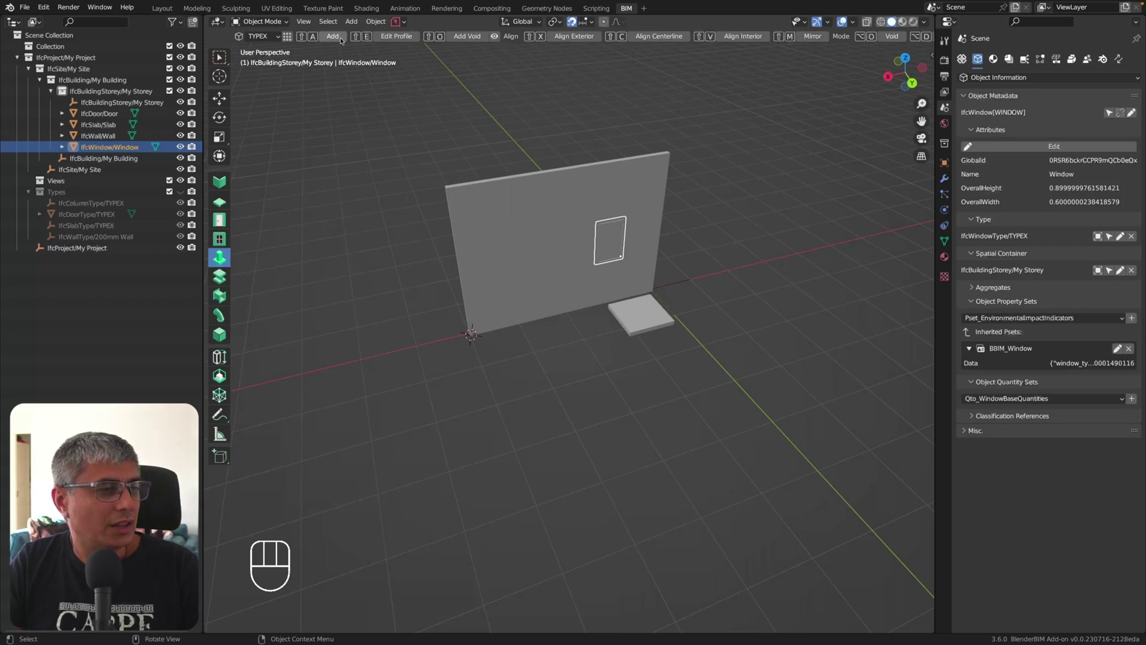
Confirm the TYPEX column standing at one end of the wall.
{"action": "left_click", "coordinate": [337, 35]}
{"action": "left_click_drag", "start_coordinate": [371, 173], "coordinate": [425, 169]}
{"action": "left_click_drag", "start_coordinate": [432, 172], "coordinate": [403, 156]}
{"action": "left_click_drag", "start_coordinate": [408, 152], "coordinate": [360, 151]}
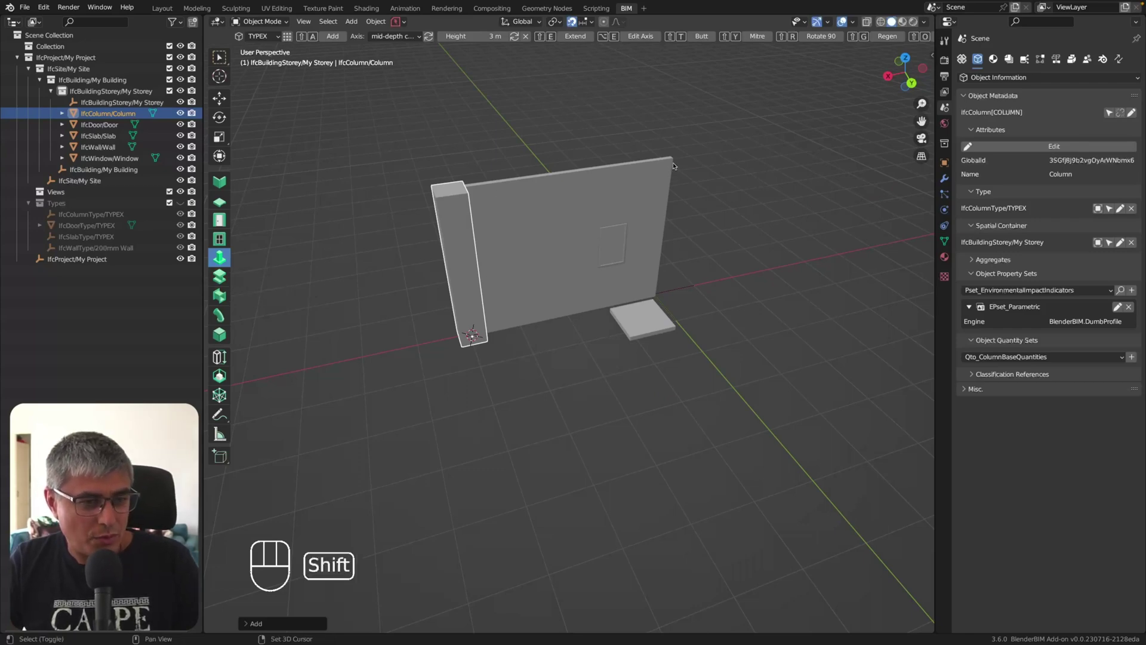
{"action": "middle_click", "coordinate": [675, 162]}
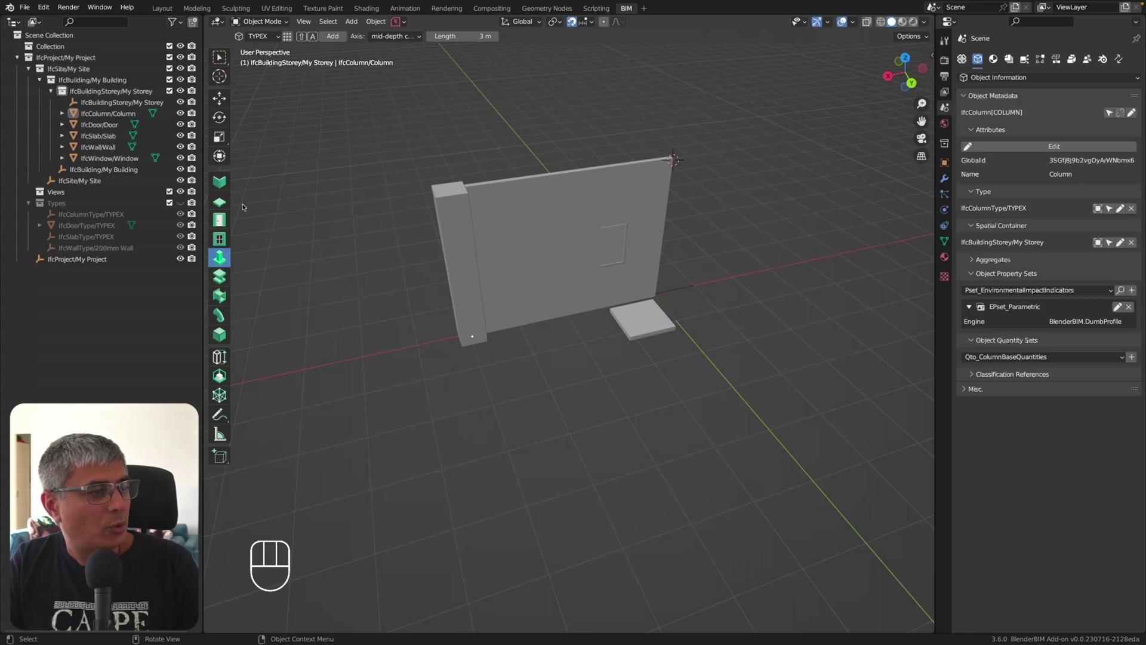
Create a new IfcBeamType named TYPEX.
{"action": "left_click", "coordinate": [224, 262]}
{"action": "left_click", "coordinate": [221, 275]}
{"action": "left_click", "coordinate": [447, 38]}
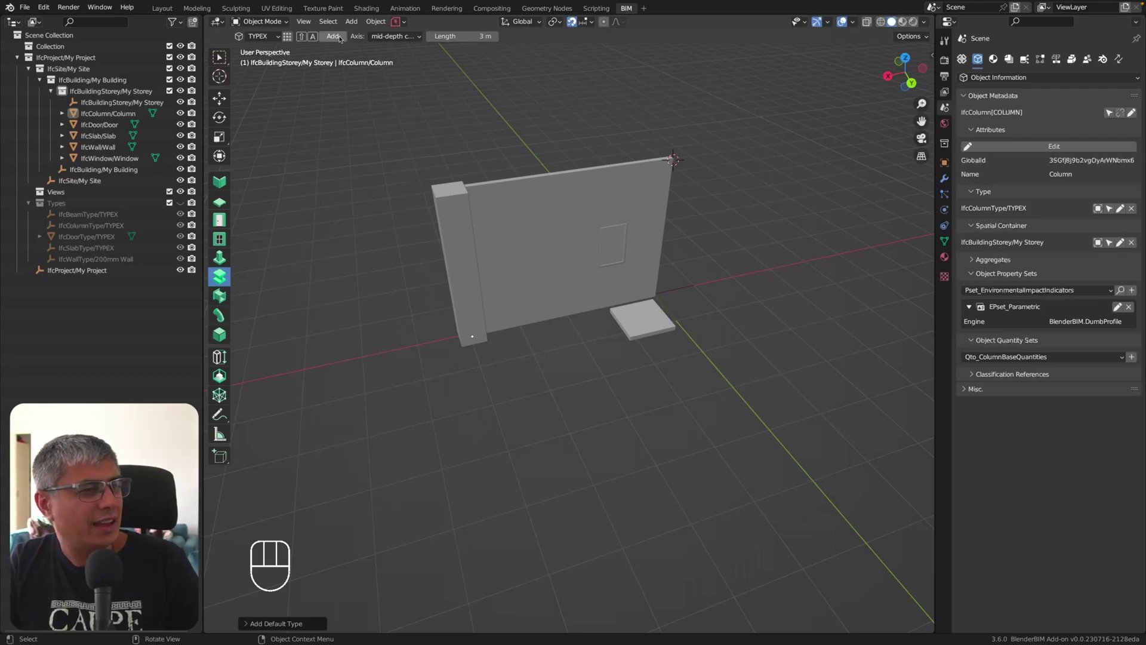
Add a 3 m TYPEX IfcBeam along the wall base, then pick the duct segment tool.
{"action": "left_click_drag", "start_coordinate": [417, 38], "coordinate": [424, 39]}
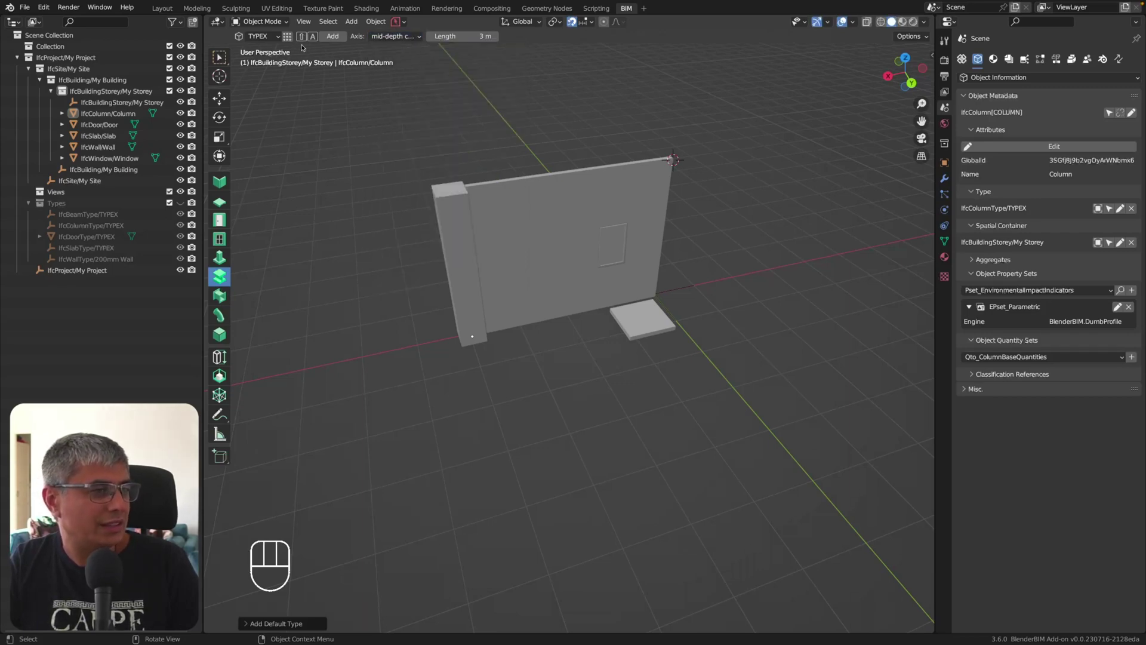
{"action": "left_click_drag", "start_coordinate": [459, 219], "coordinate": [470, 207]}
{"action": "left_click", "coordinate": [460, 101]}
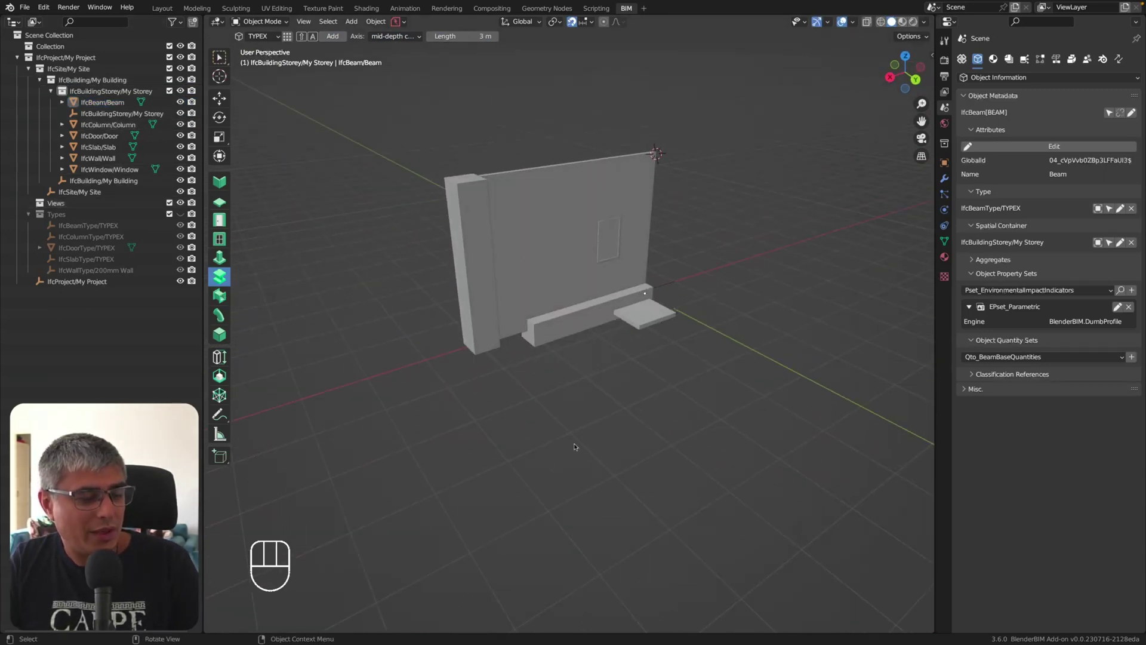
{"action": "left_click_drag", "start_coordinate": [751, 409], "coordinate": [760, 401]}
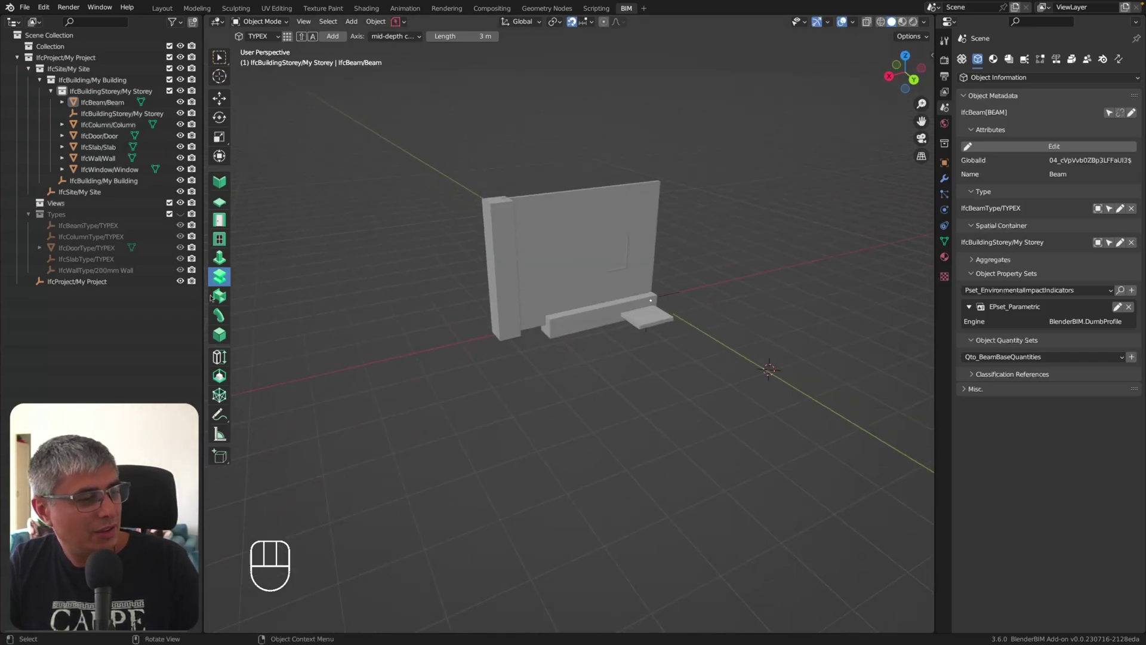
{"action": "left_click", "coordinate": [222, 297]}
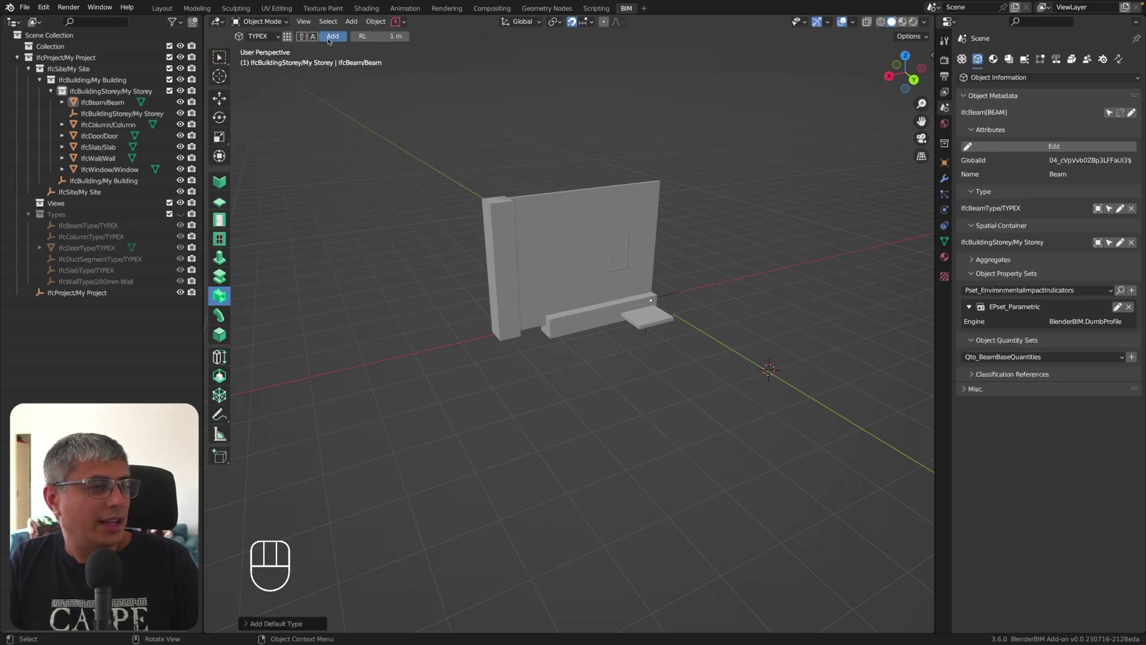
Add a 3 m TYPEX IfcDuctSegment under My Storey and orbit to view it along the wall.
{"action": "left_click", "coordinate": [330, 40]}
{"action": "left_click_drag", "start_coordinate": [788, 280], "coordinate": [801, 293]}
{"action": "middle_click", "coordinate": [829, 402]}
{"action": "left_click_drag", "start_coordinate": [766, 395], "coordinate": [802, 392]}
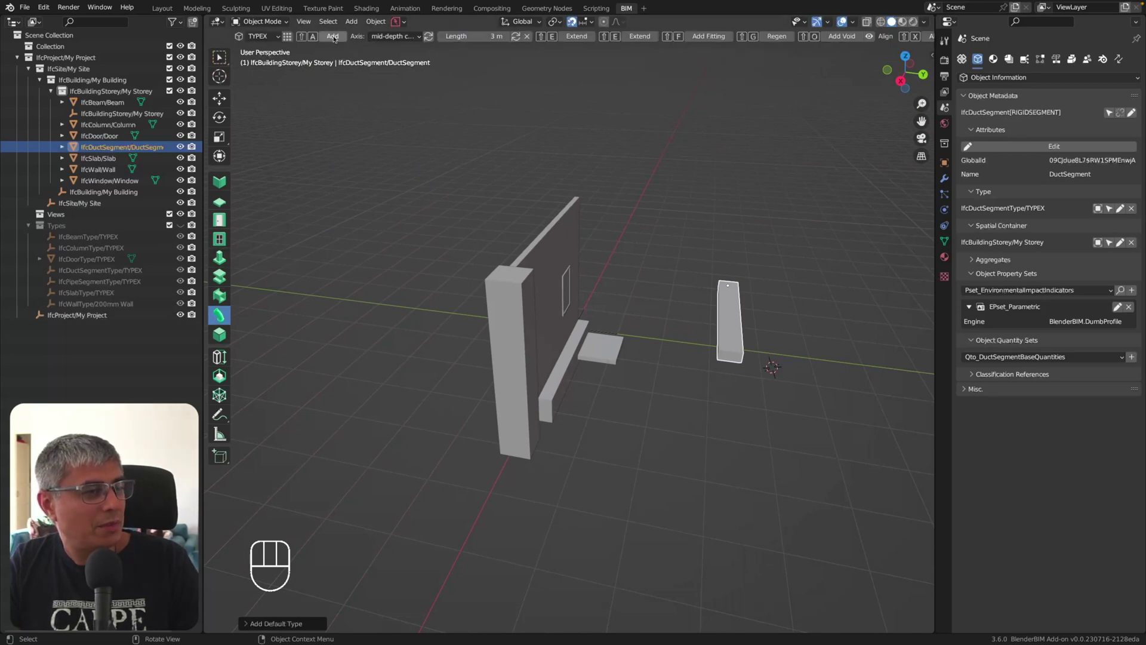
Add a TYPEX IfcPipeSegment beside the duct and zoom in on its round end.
{"action": "left_click", "coordinate": [335, 38]}
{"action": "left_click_drag", "start_coordinate": [847, 319], "coordinate": [812, 313]}
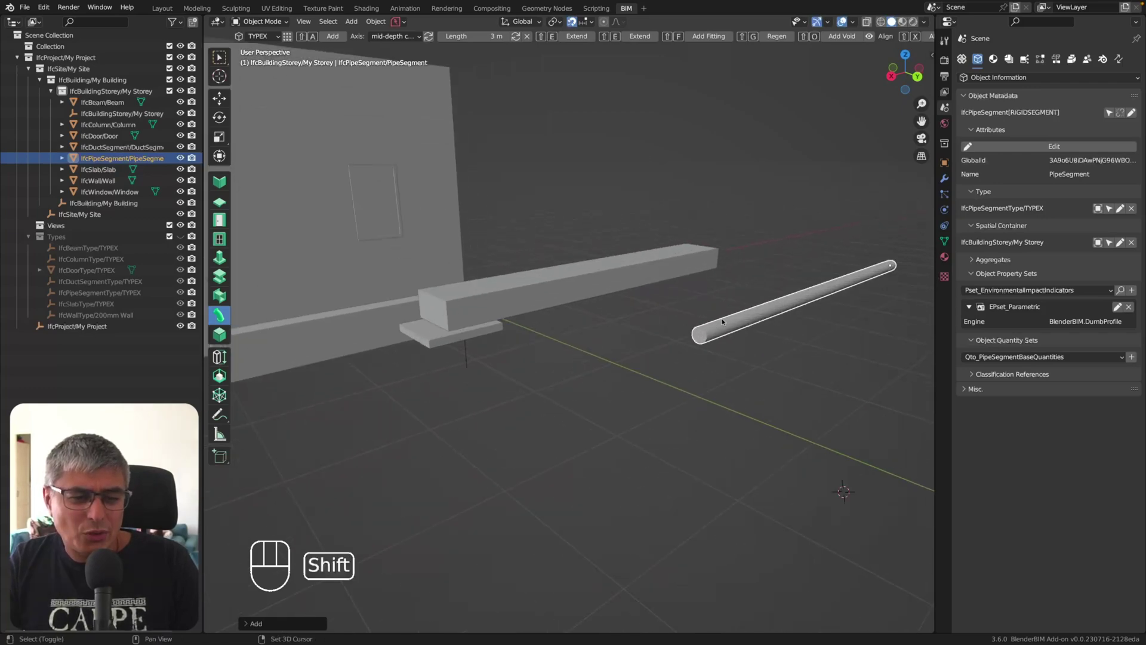
{"action": "left_click_drag", "start_coordinate": [728, 318], "coordinate": [793, 308]}
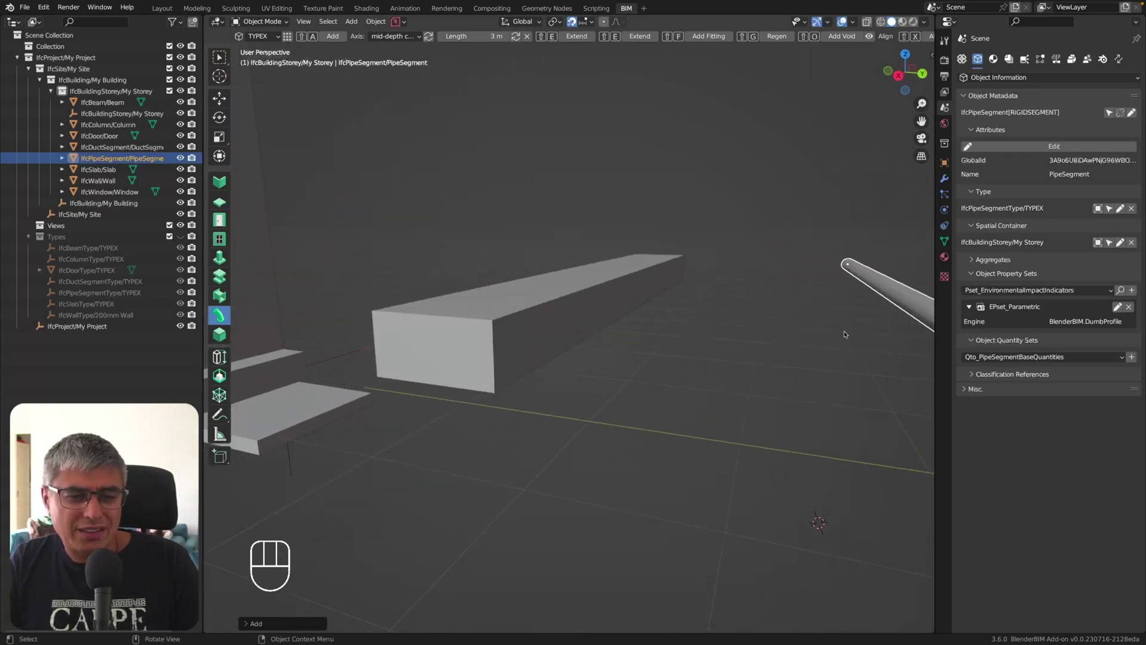
{"action": "left_click_drag", "start_coordinate": [840, 330], "coordinate": [827, 329]}
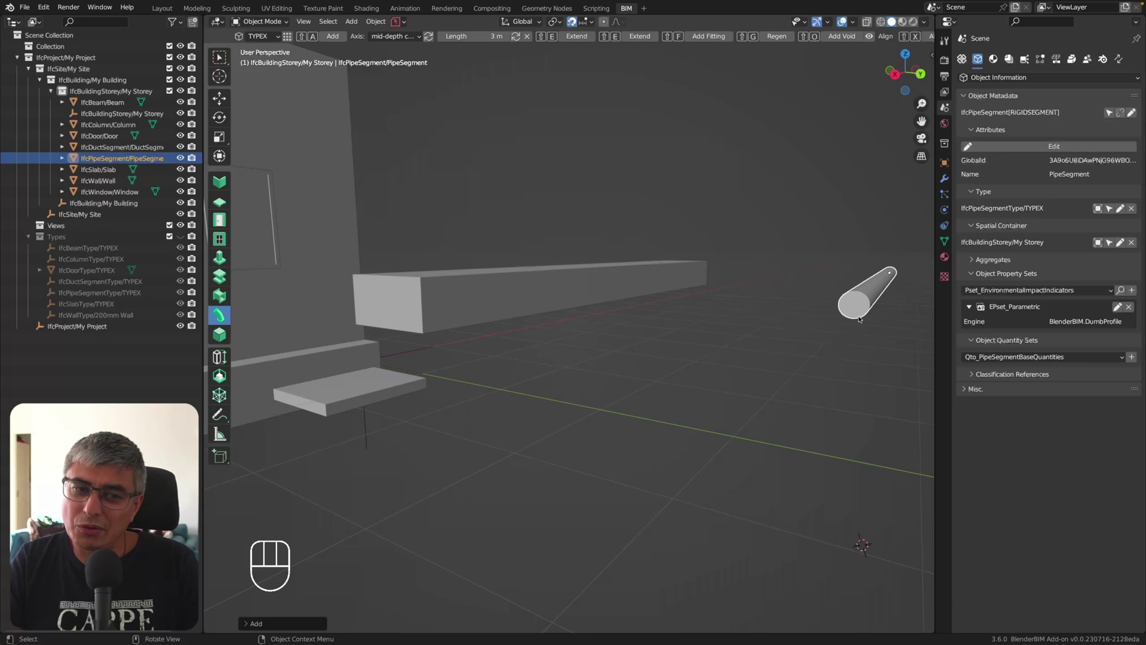
Return to the beam tool and deselect the pipe segment while reframing the view.
{"action": "left_click", "coordinate": [221, 342]}
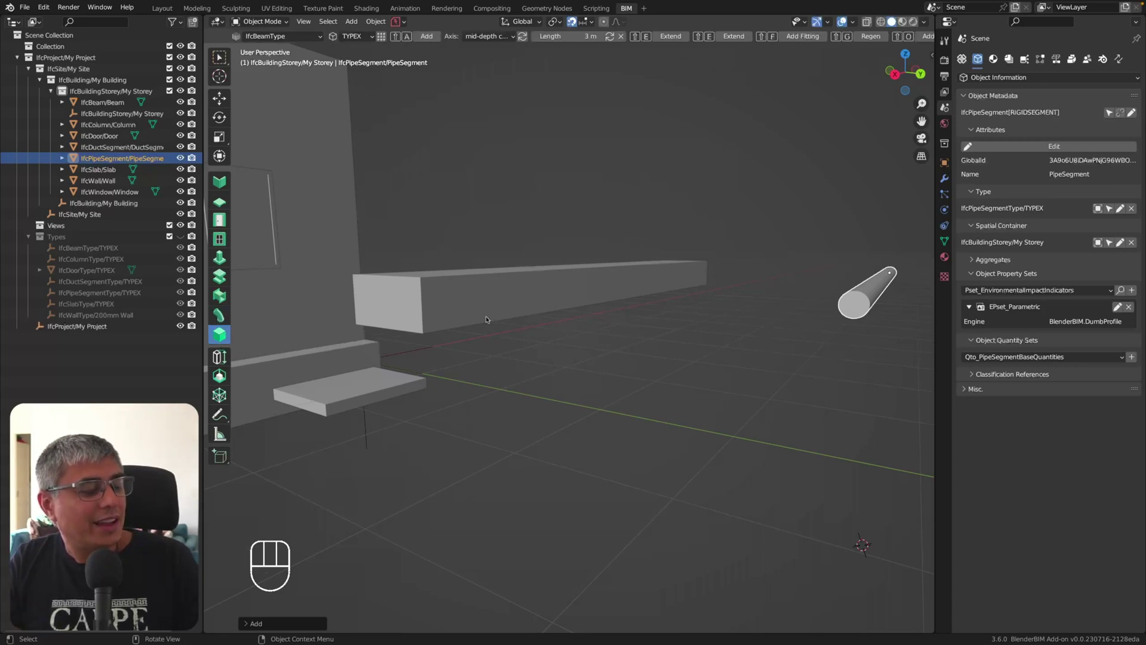
{"action": "middle_click", "coordinate": [609, 335]}
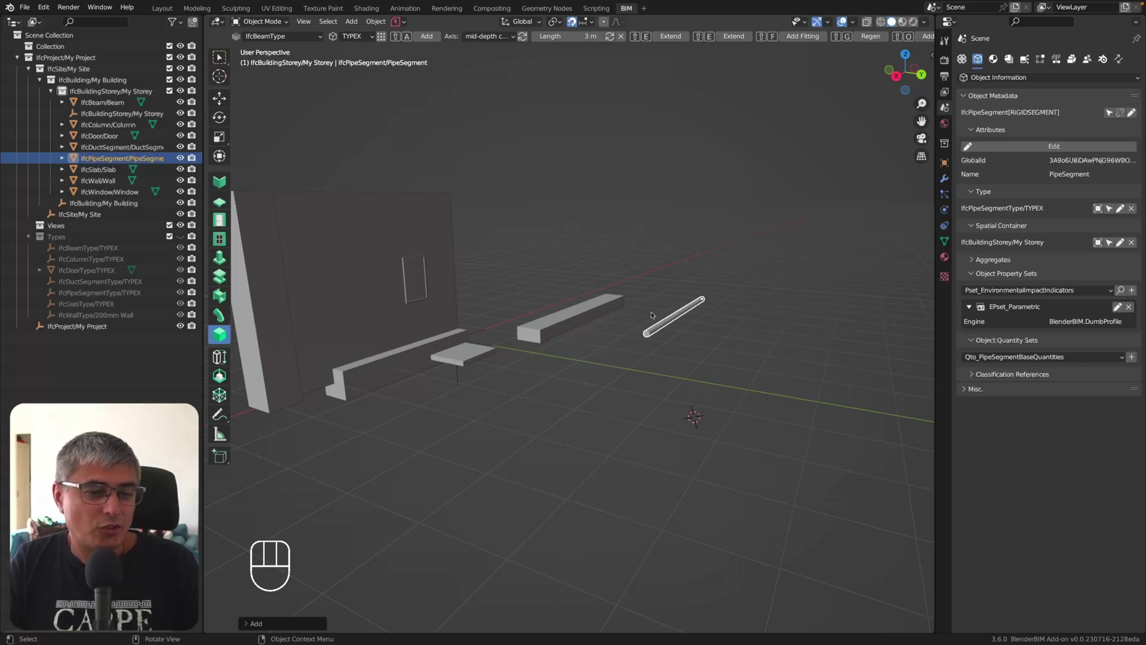
{"action": "middle_click", "coordinate": [617, 370]}
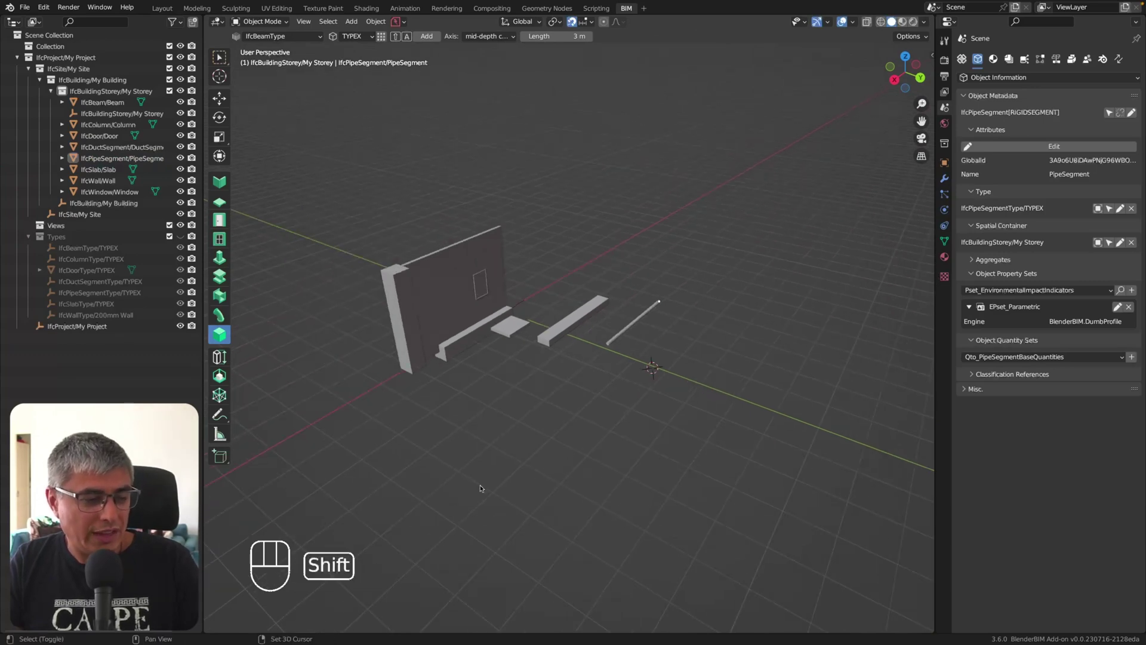
{"action": "left_click", "coordinate": [482, 488]}
{"action": "middle_click", "coordinate": [514, 429]}
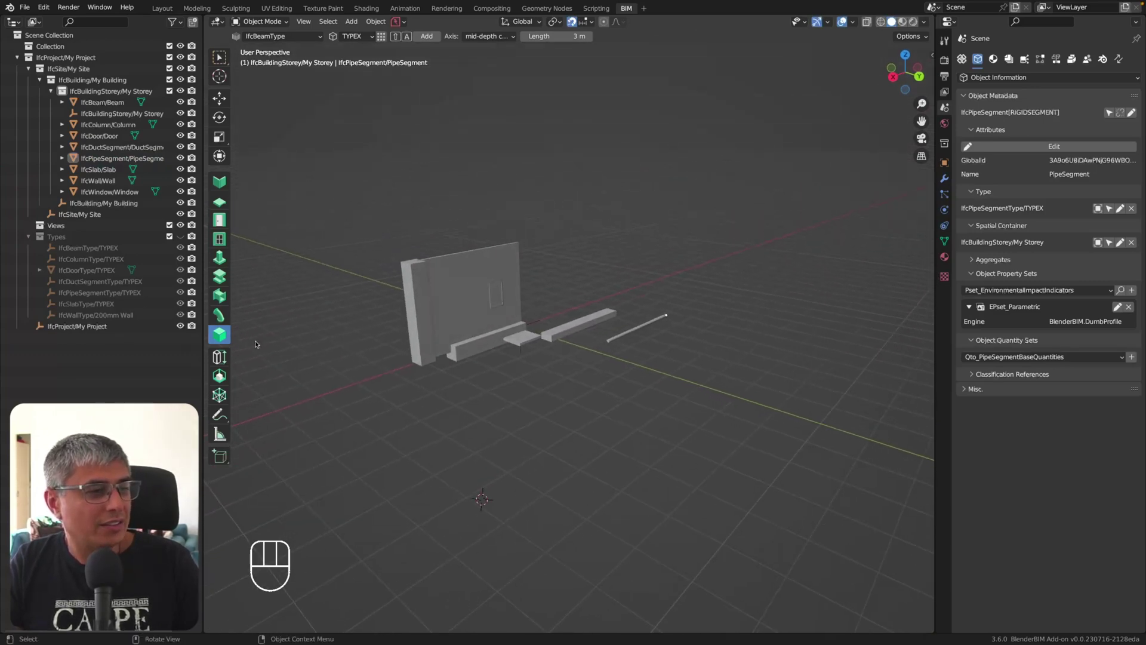
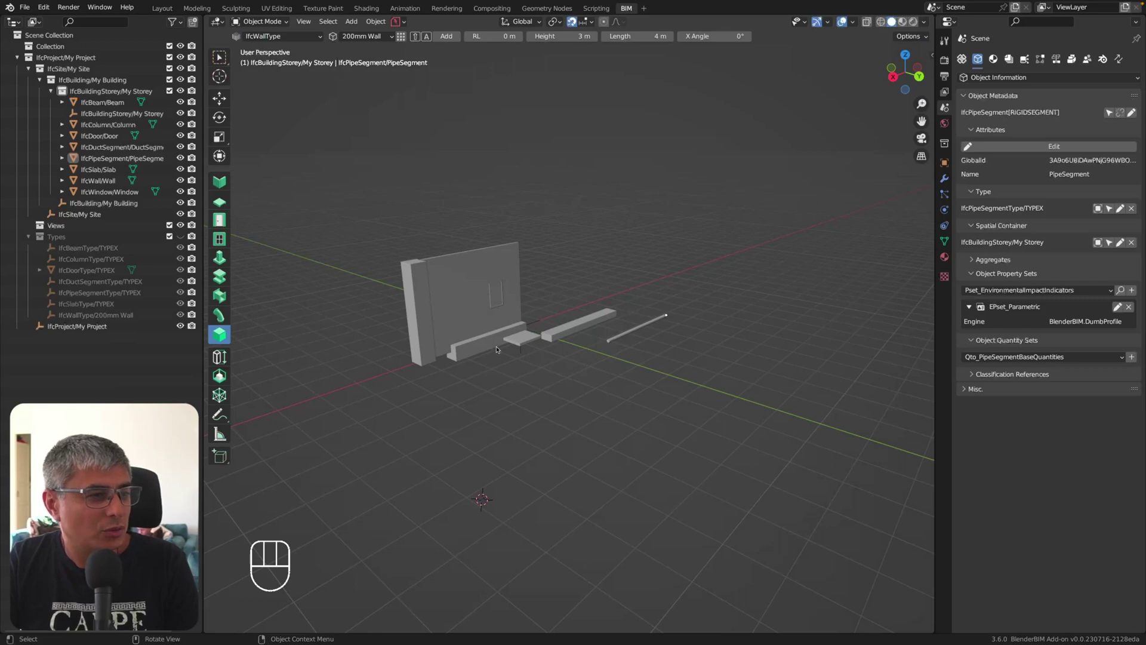
{"action": "left_click_drag", "start_coordinate": [389, 38], "coordinate": [439, 110]}
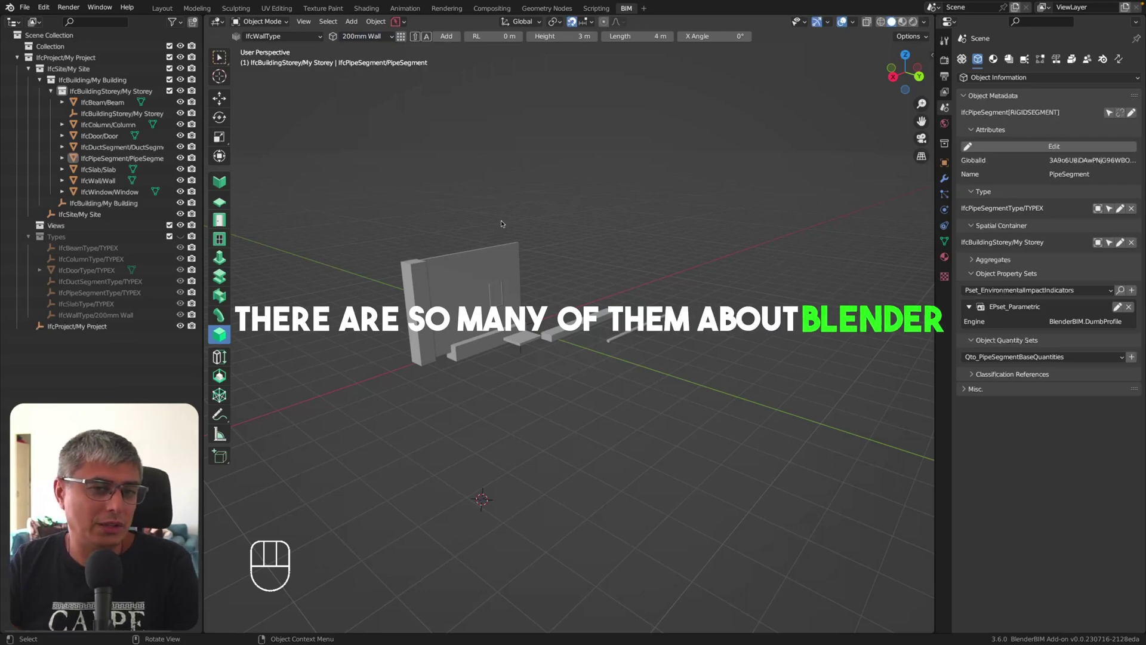
{"action": "middle_click", "coordinate": [527, 199]}
{"action": "left_click_drag", "start_coordinate": [443, 279], "coordinate": [466, 291]}
{"action": "left_click_drag", "start_coordinate": [416, 300], "coordinate": [451, 318]}
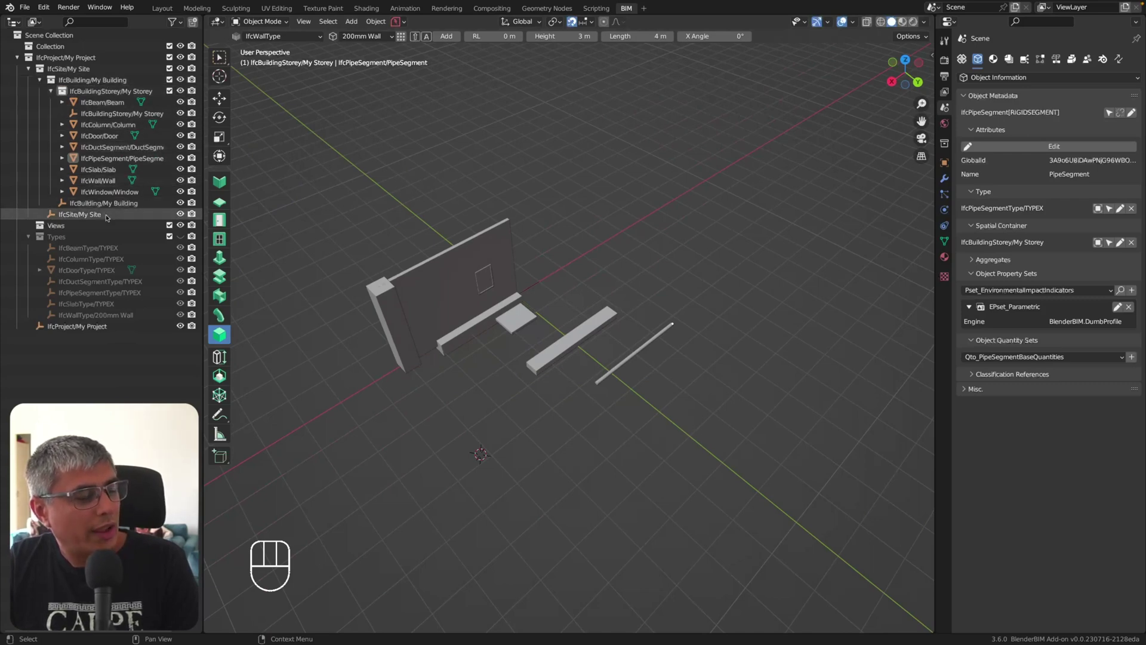
{"action": "left_click", "coordinate": [681, 260]}
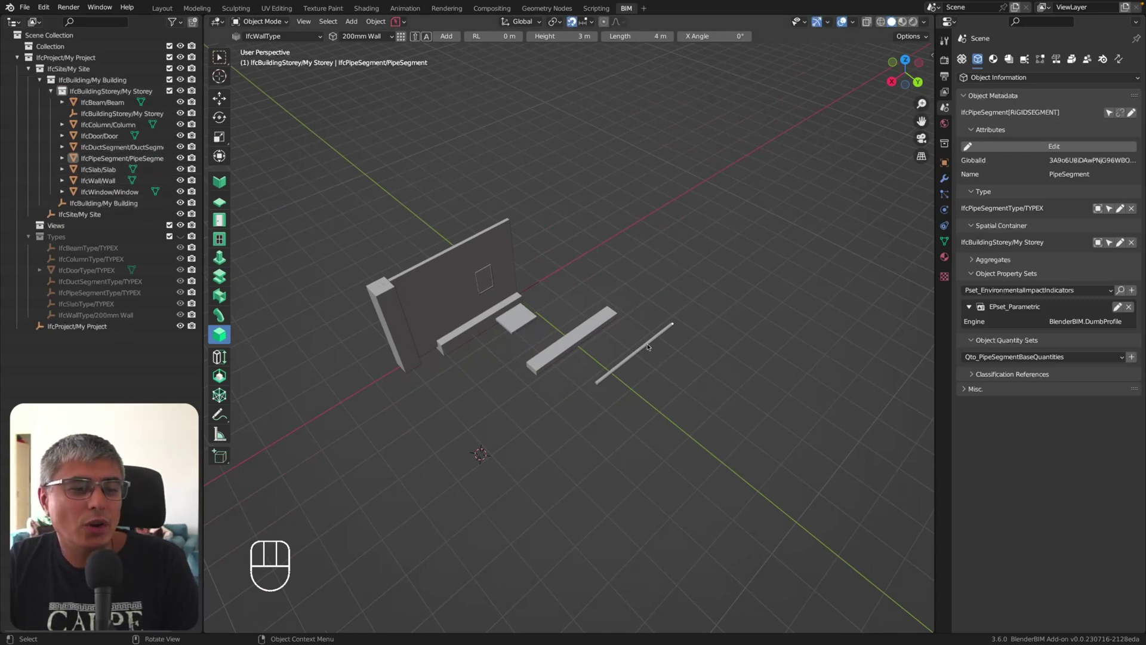